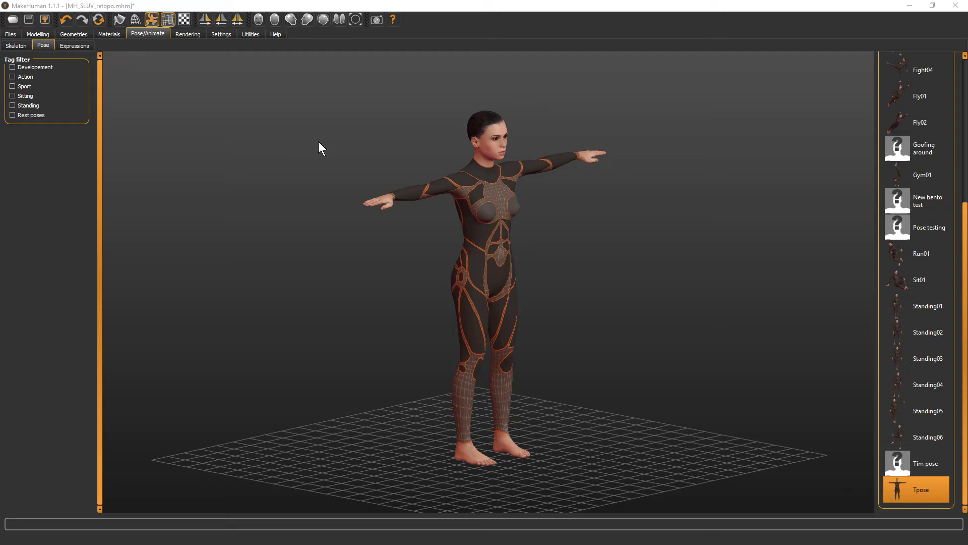
# View the model from the front and export it as Collada mh_game_rig.dae via Files > Export.
pyautogui.click(324, 142)
pyautogui.rightClick(368, 172)
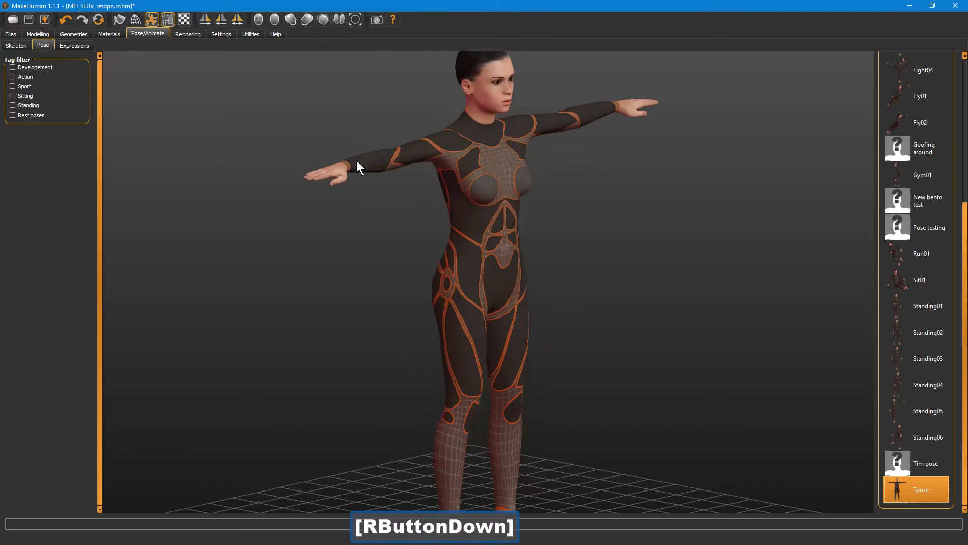
pyautogui.rightClick(410, 180)
pyautogui.click(351, 174)
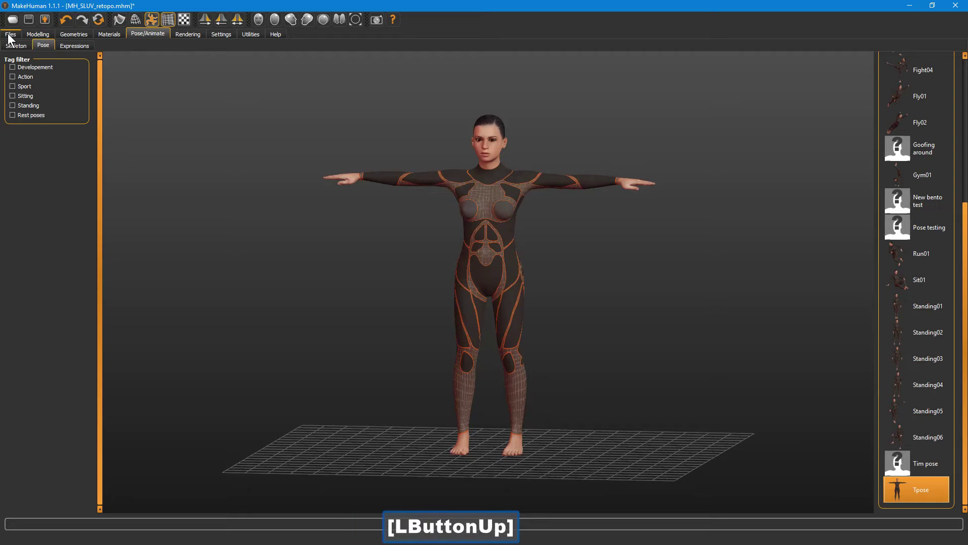
pyautogui.click(12, 35)
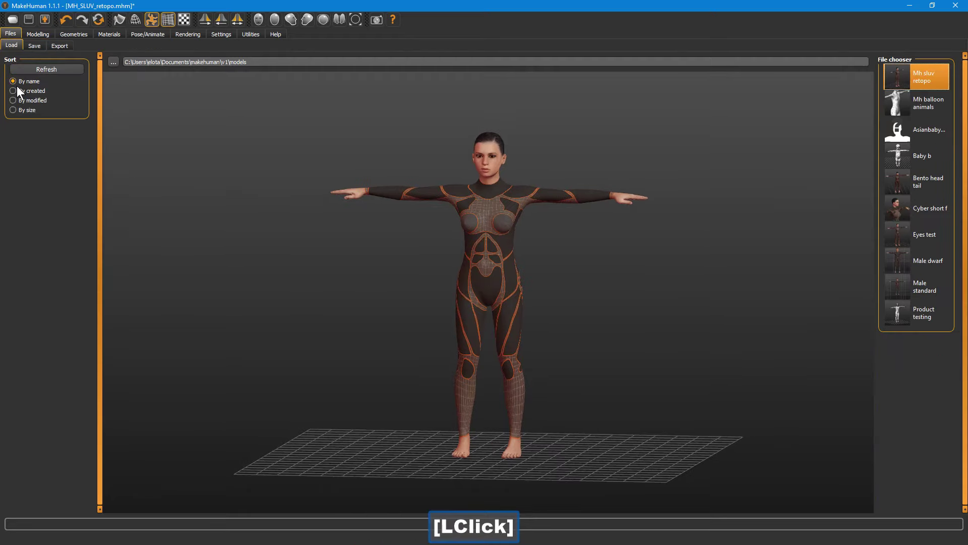
pyautogui.click(67, 51)
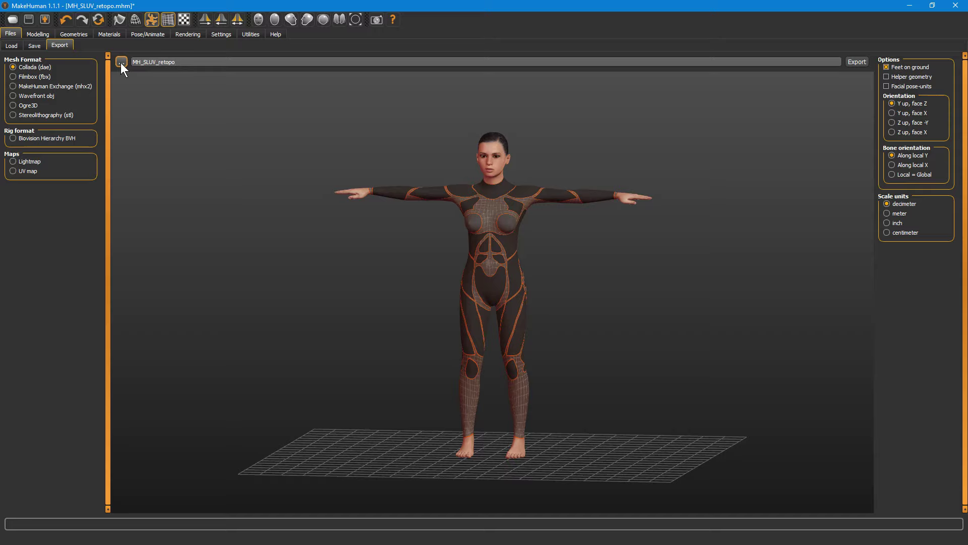
pyautogui.click(126, 64)
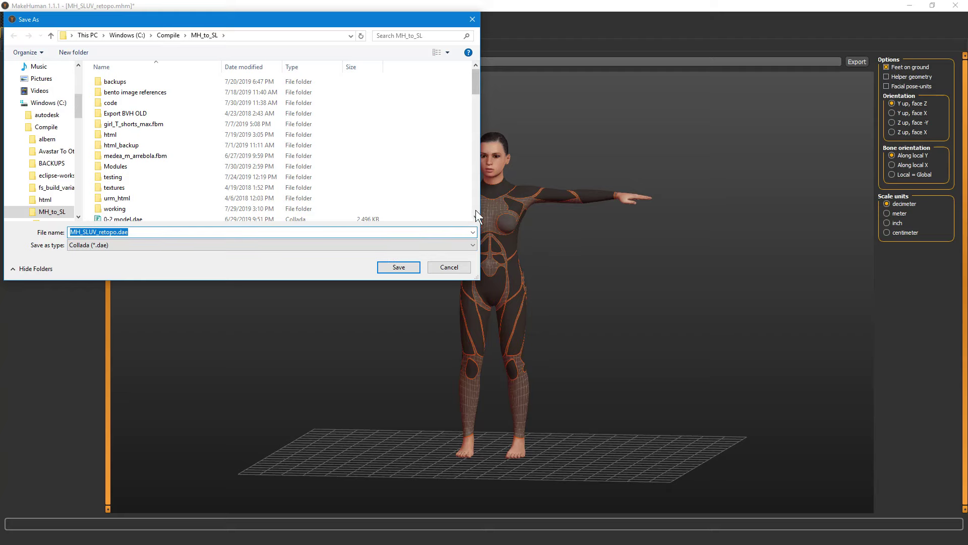
pyautogui.click(481, 207)
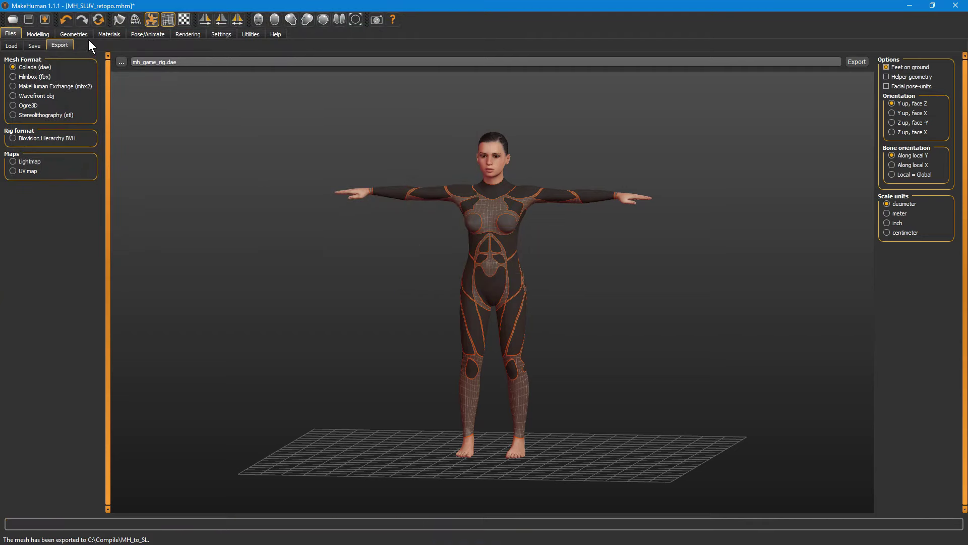
# Reopen the export save dialog and browse to C:\Compile\MH_to_SL, keeping the existing .dae file name.
pyautogui.click(145, 38)
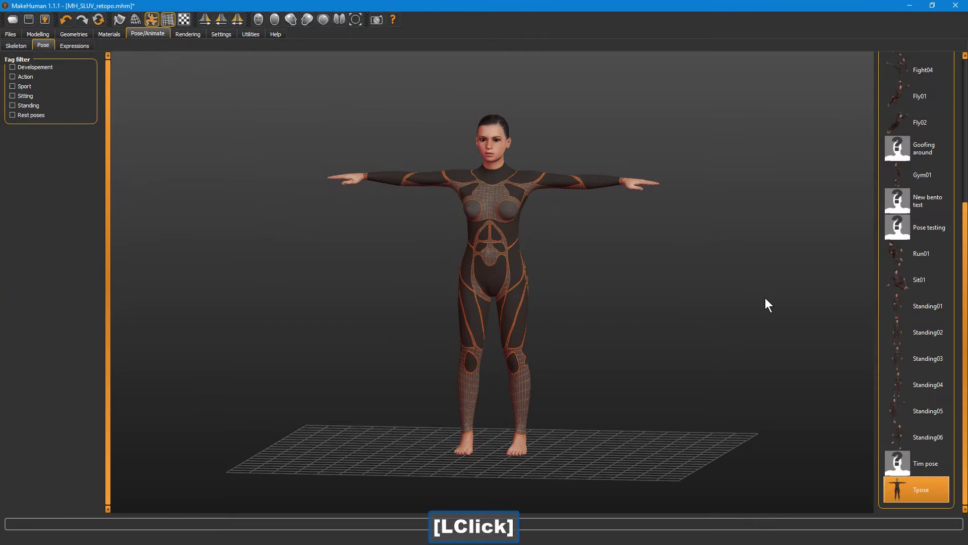
pyautogui.click(21, 48)
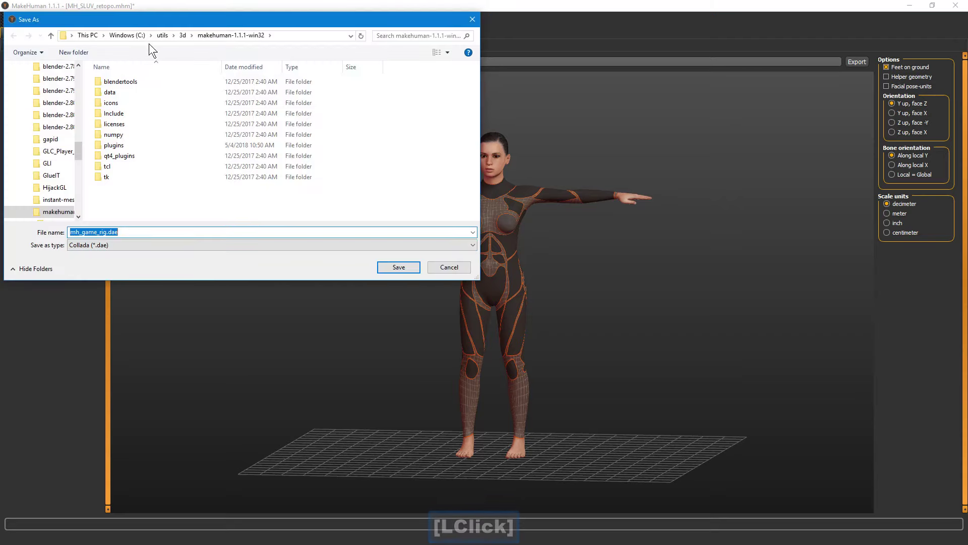
pyautogui.click(125, 38)
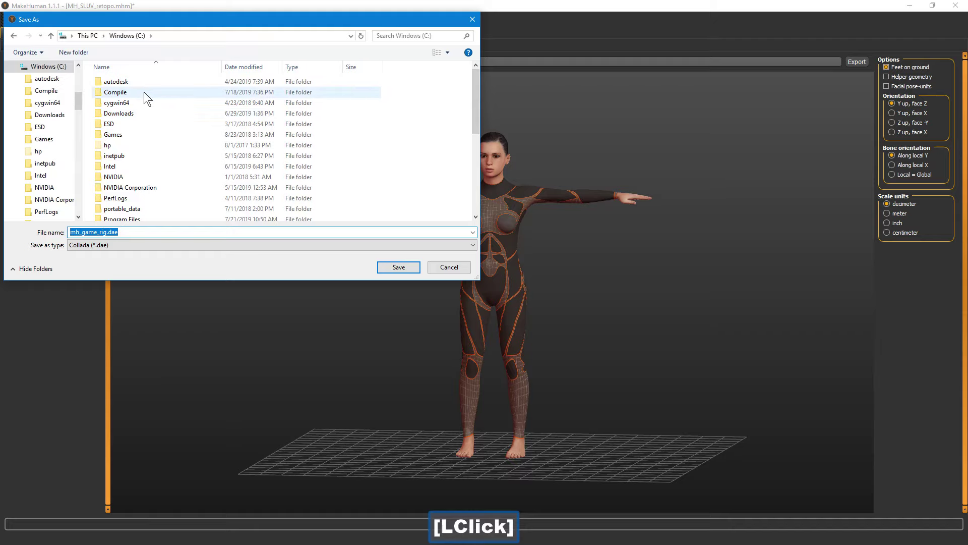
pyautogui.doubleClick(149, 93)
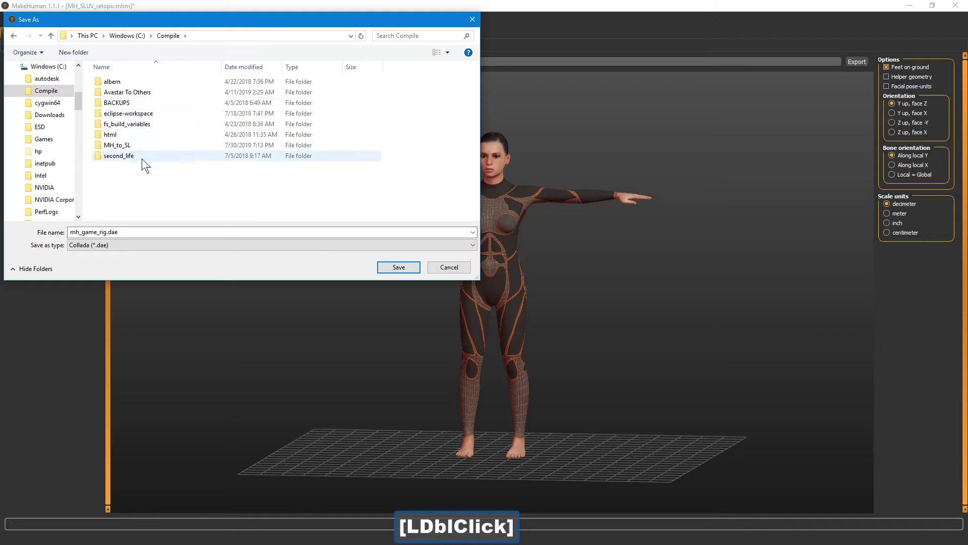
pyautogui.click(148, 149)
pyautogui.doubleClick(148, 150)
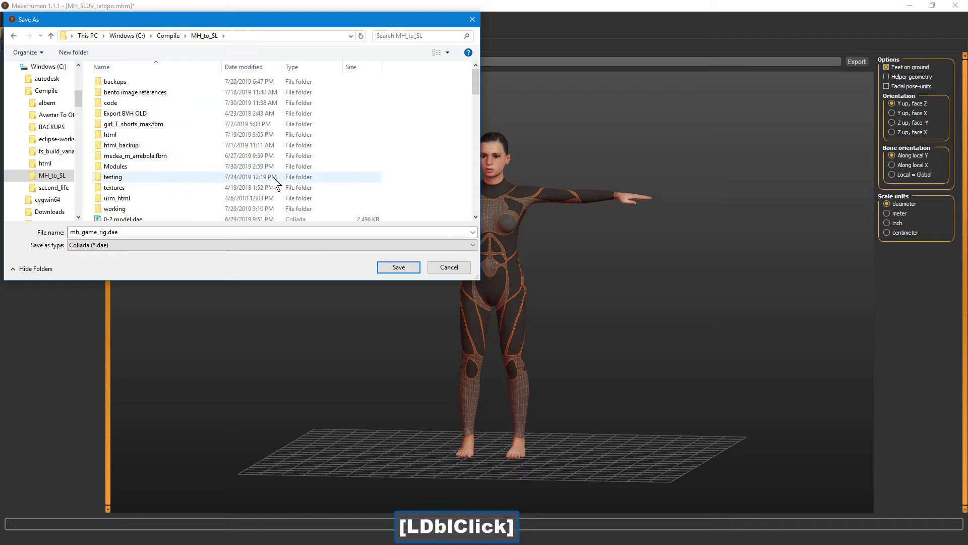
pyautogui.click(483, 204)
pyautogui.click(482, 204)
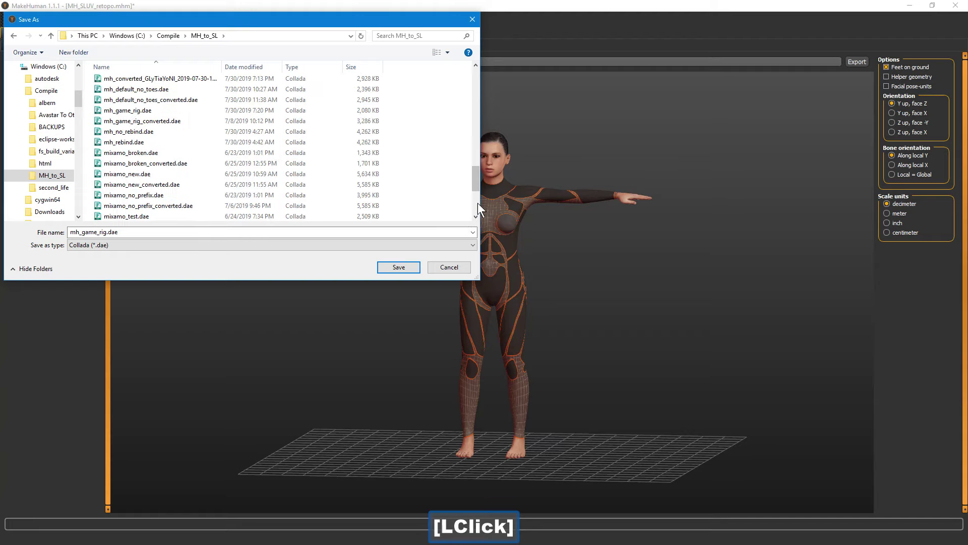
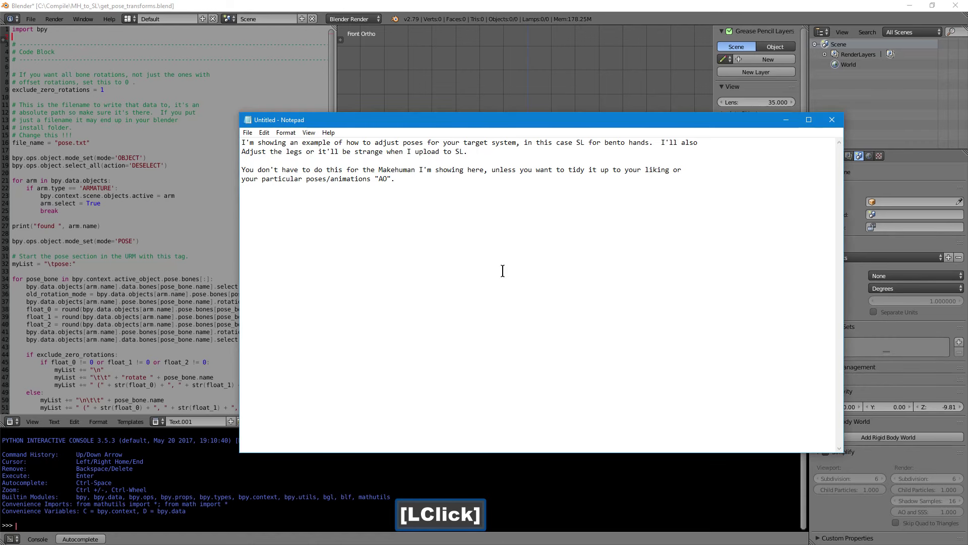
# Write that the included Blender file contains a script to read these poses for pasting into your rig before conversion.
pyautogui.press('shift+i')
pyautogui.write("'ll")
pyautogui.press('space')
pyautogui.write('incluethis[Shift + b]lender')
pyautogui.press('space')
pyautogui.write('[Space]file')
pyautogui.write('thatalsocontainstscript')
pyautogui.press('space')
pyautogui.write('[Space]to')
pyautogui.press('space')
pyautogui.write('[Space]read')
pyautogui.press('space')
pyautogui.write('[Space]these')
pyautogui.press('space')
pyautogui.write('[Space]poses,')
pyautogui.press('space')
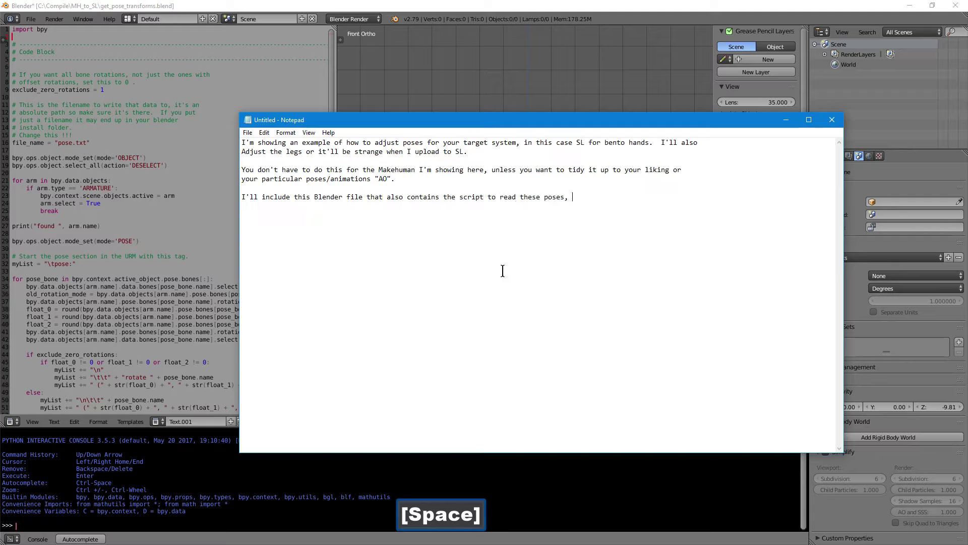
pyautogui.press('BackSpace')
pyautogui.press('space')
pyautogui.write('[Space]thatouan')
pyautogui.press('space')
pyautogui.write('[Space]th')
pyautogui.press('space')
pyautogui.write('[Space]paste')
pyautogui.press('Return')
pyautogui.write('[Enter]into')
pyautogui.press('space')
pyautogui.write('[Space]your')
pyautogui.press('space')
pyautogui.press('shift+u')
pyautogui.press('shift+r')
pyautogui.press('shift+m')
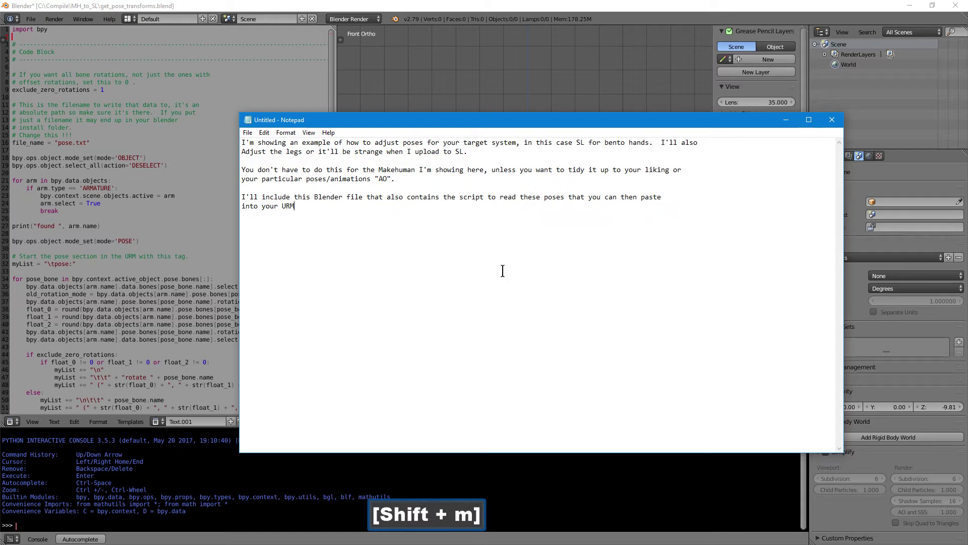
pyautogui.press('space')
pyautogui.write('befor')
pyautogui.press('space')
pyautogui.write('[Space]conversion.')
pyautogui.press('Return')
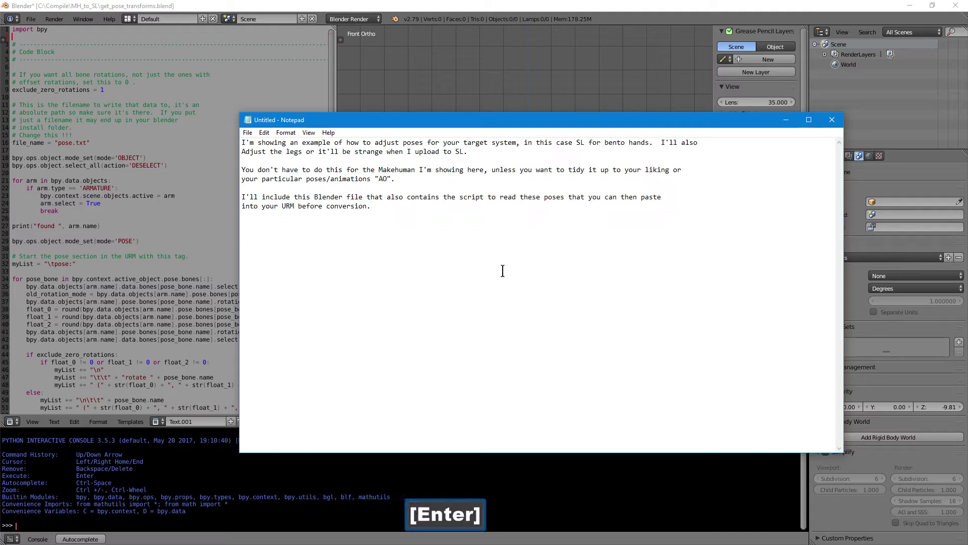
# Add a line telling the reader to change the file path to something they'll be able to find.
pyautogui.press('shift+m')
pyautogui.write('[Shift + m]ak')
pyautogui.press('space')
pyautogui.press('BackSpace')
pyautogui.press('e')
pyautogui.press('space')
pyautogui.write('[Space]sre')
pyautogui.press('space')
pyautogui.write('tochang')
pyautogui.press('space')
pyautogui.press('BackSpace')
pyautogui.press('space')
pyautogui.write('t')
pyautogui.press('space')
pyautogui.write('[Space]file')
pyautogui.press('space')
pyautogui.write('[Space]path')
pyautogui.press('space')
pyautogui.write('[Space]t')
pyautogui.press('space')
pyautogui.write("[Space]somethingyou'llbableto")
pyautogui.press('space')
pyautogui.write('[Space]find.')
pyautogui.press('Return')
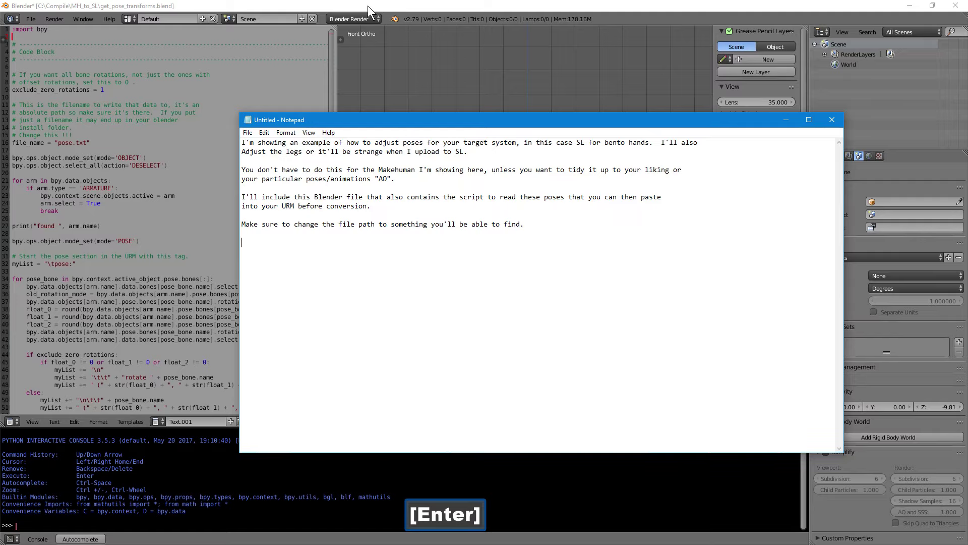
# Put the note away and bring up Blender's Collada import browser in MH_to_SL with mh_game_rig.dae chosen.
pyautogui.press('Return')
pyautogui.click(370, 8)
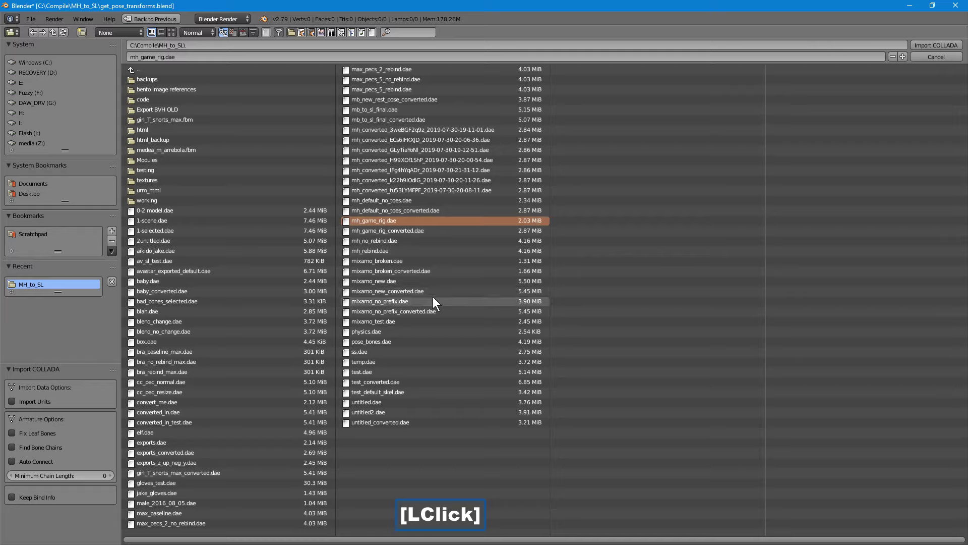
pyautogui.press('ctrl+2')
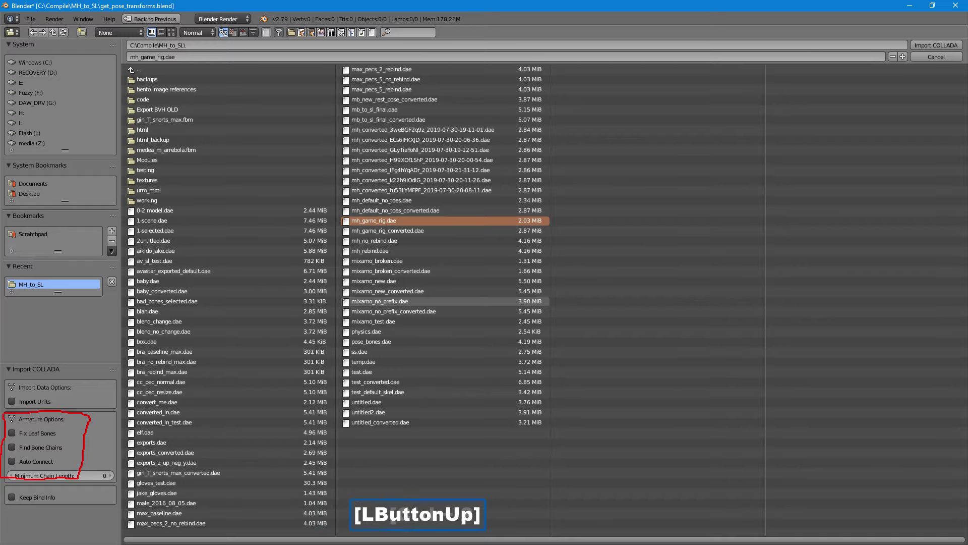
pyautogui.press('ctrl+2')
pyautogui.press('t')
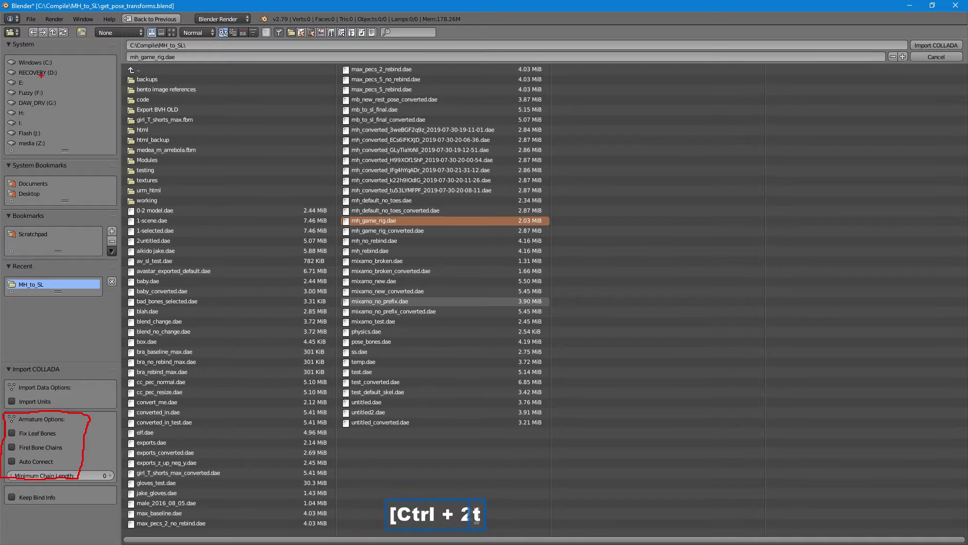
pyautogui.press('shift+i')
pyautogui.write('f')
pyautogui.press('space')
pyautogui.write('you')
pyautogui.press('space')
pyautogui.write('use')
pyautogui.press('space')
pyautogui.write('ths')
pyautogui.press('BackSpace')
pyautogui.write('[Backspace]ese')
pyautogui.press('space')
pyautogui.write('[Space]yowillneedexport')
pyautogui.press('Return')
pyautogui.write('your')
pyautogui.press('space')
pyautogui.write('result')
pyautogui.press('space')
pyautogui.write('because')
pyautogui.press('space')
pyautogui.write('[Space]tebone')
pyautogui.press('space')
pyautogui.write('[Space]orientation')
pyautogui.press('Return')
pyautogui.write('will')
pyautogui.press('space')
pyautogui.write('change')
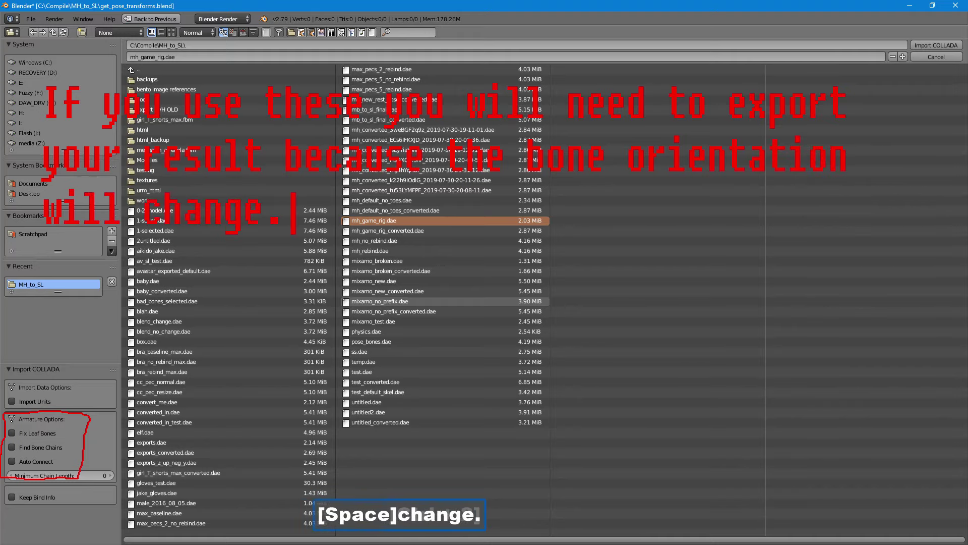
pyautogui.press('space')
pyautogui.write('c')
pyautogui.press('shift+u')
pyautogui.write('[Shift + u]ntil')
pyautogui.press('space')
pyautogui.write('Space]yok')
pyautogui.press('BackSpace')
pyautogui.write('ackspace]u')
pyautogui.press('space')
pyautogui.write('Space]know')
pyautogui.press('space')
pyautogui.write('Space]what')
pyautogui.press('space')
pyautogui.write("[Space]you're")
pyautogui.press('Return')
pyautogui.write('[Enter]doing,')
pyautogui.press('space')
pyautogui.write('[Space]just')
pyautogui.press('space')
pyautogui.write("[Space]don'tse")
pyautogui.press('space')
pyautogui.write('[Space]thse')
pyautogui.press('BackSpace')
pyautogui.write('[Backspace]ese.')
pyautogui.press('Return')
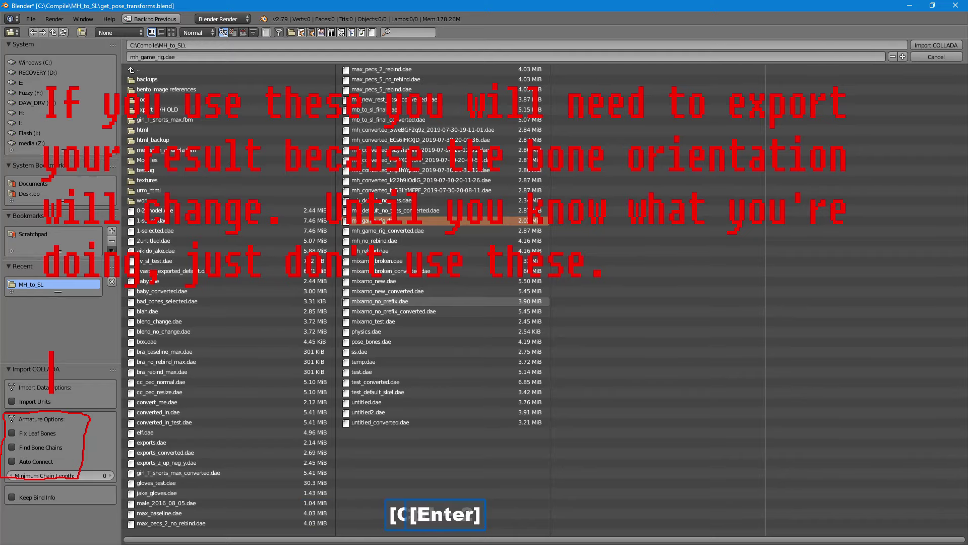
# Import mh_game_rig.dae, select its armature and enable X-Ray so bones show through the mesh in Pose Mode.
pyautogui.press('Escape')
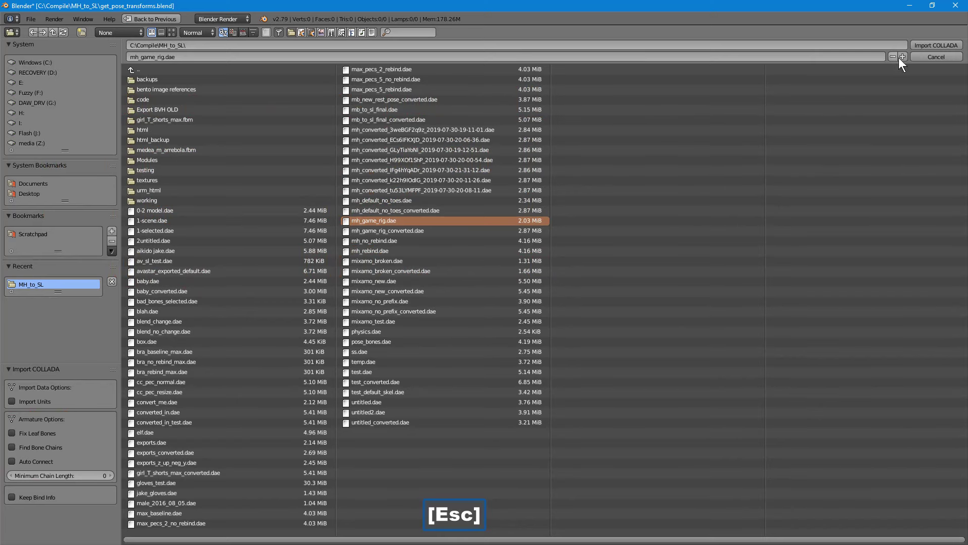
pyautogui.click(925, 48)
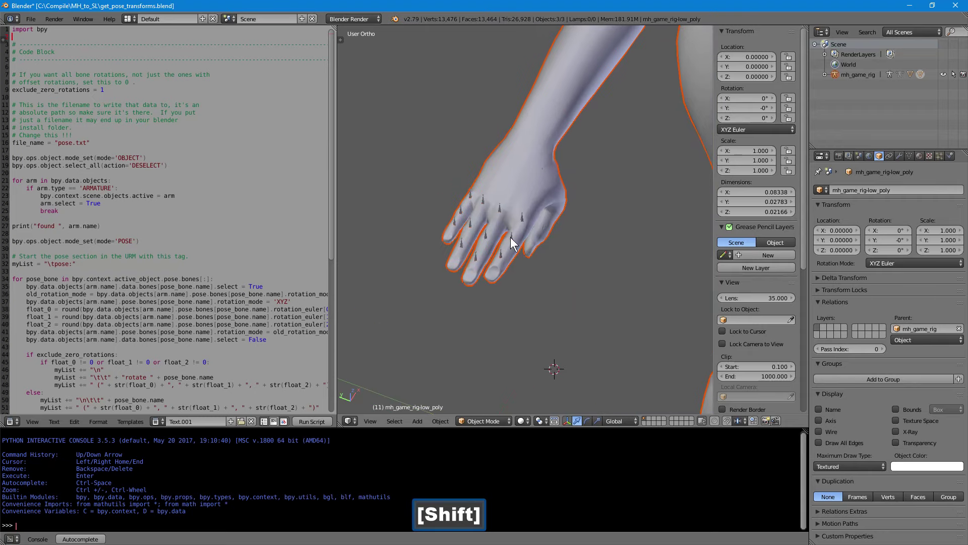
pyautogui.rightClick(523, 219)
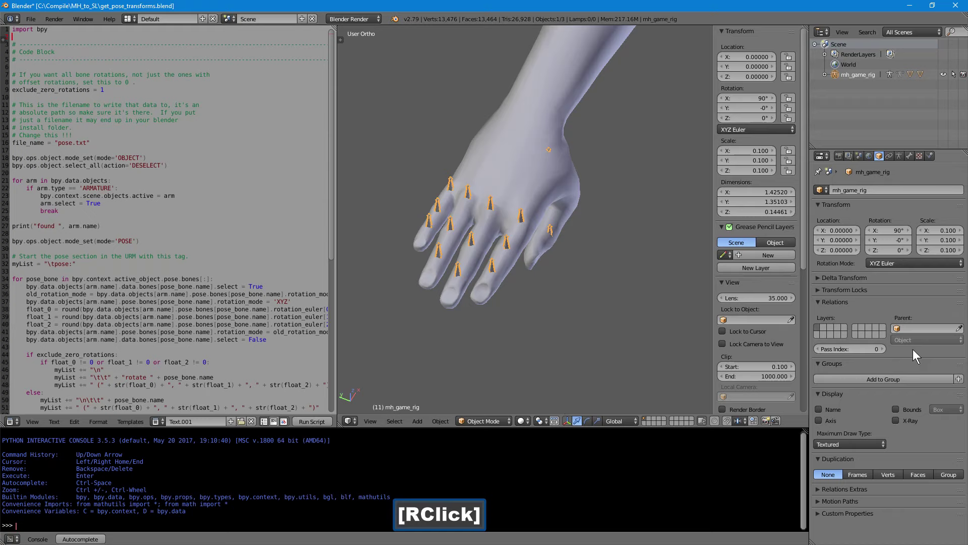
pyautogui.click(910, 420)
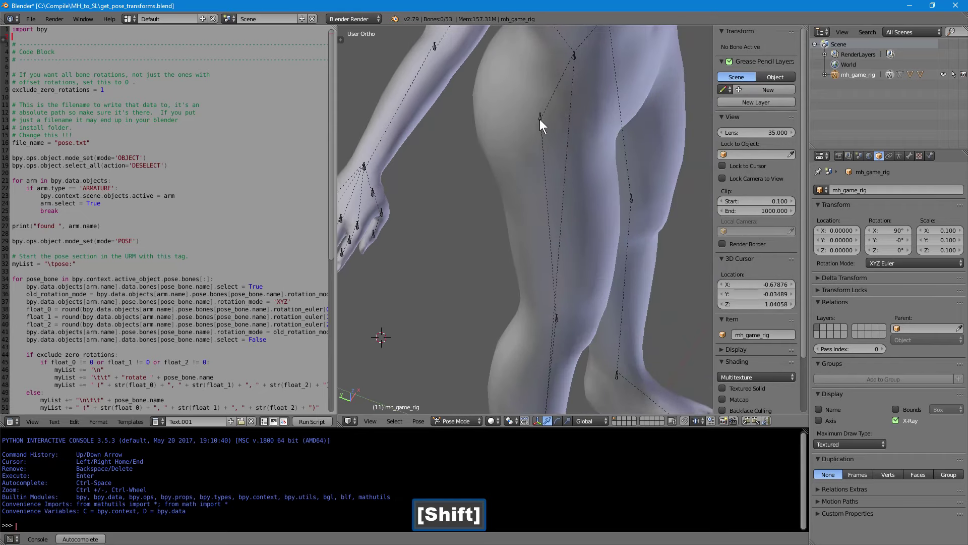
# Rotate the right thigh bone and then the right calf bone slightly to straighten the leg.
pyautogui.rightClick(542, 121)
pyautogui.write('[RClick].')
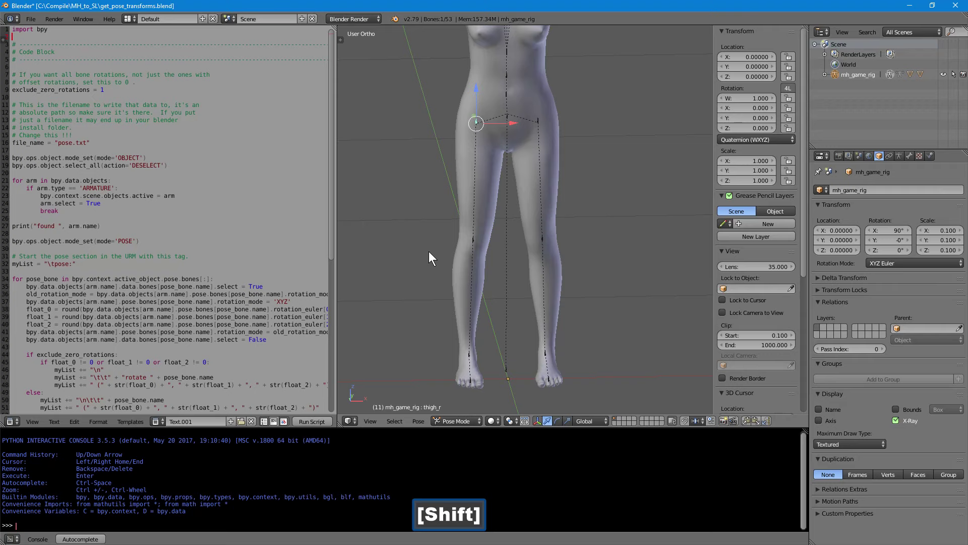
pyautogui.press('1')
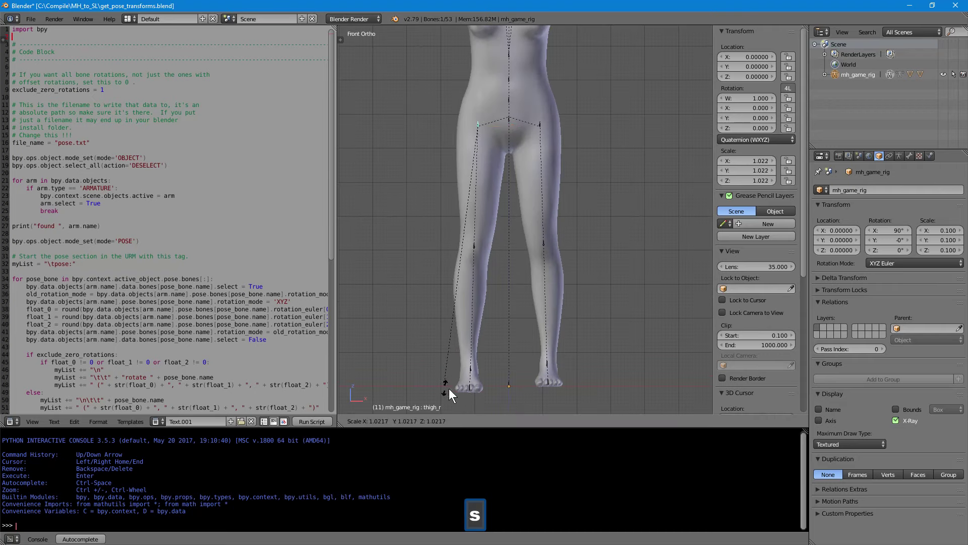
pyautogui.rightClick(455, 367)
pyautogui.press('r')
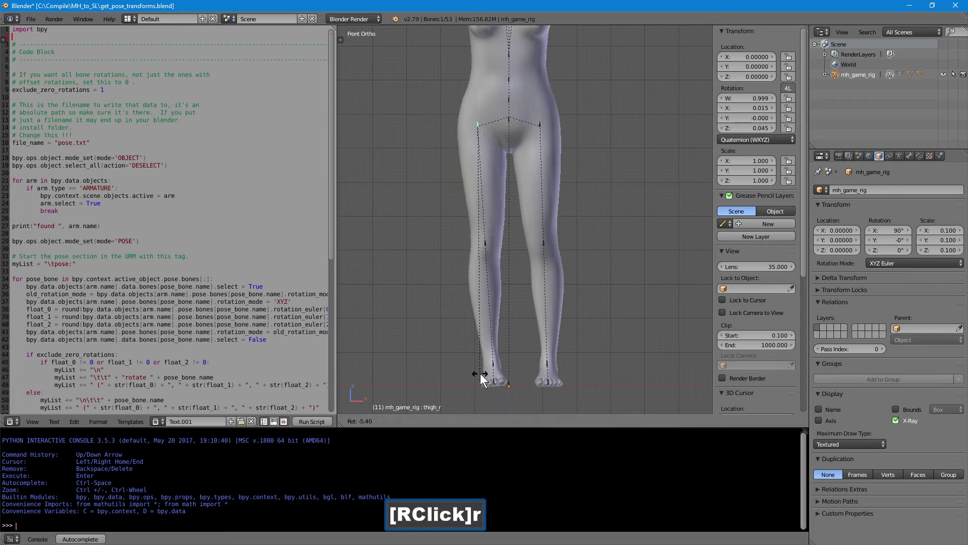
pyautogui.click(483, 376)
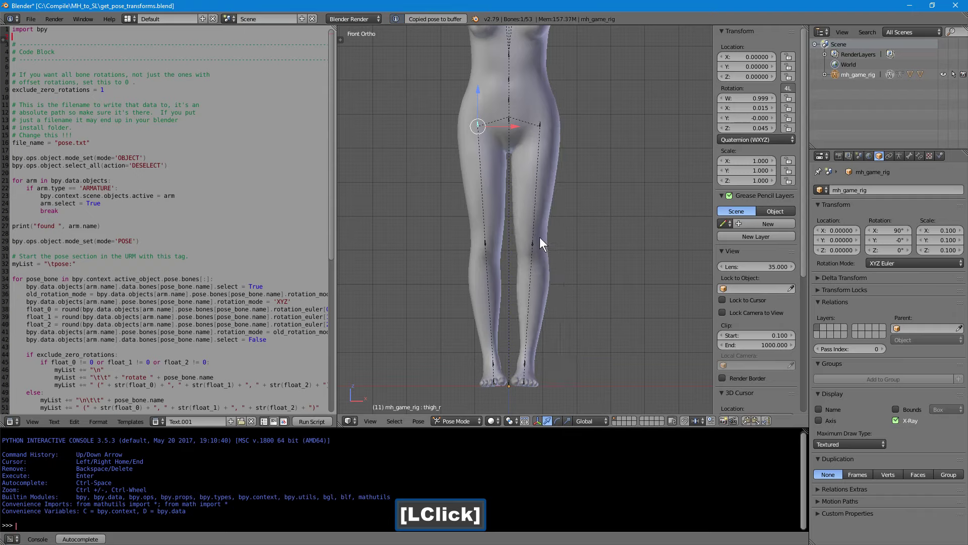
pyautogui.rightClick(489, 249)
pyautogui.press('r')
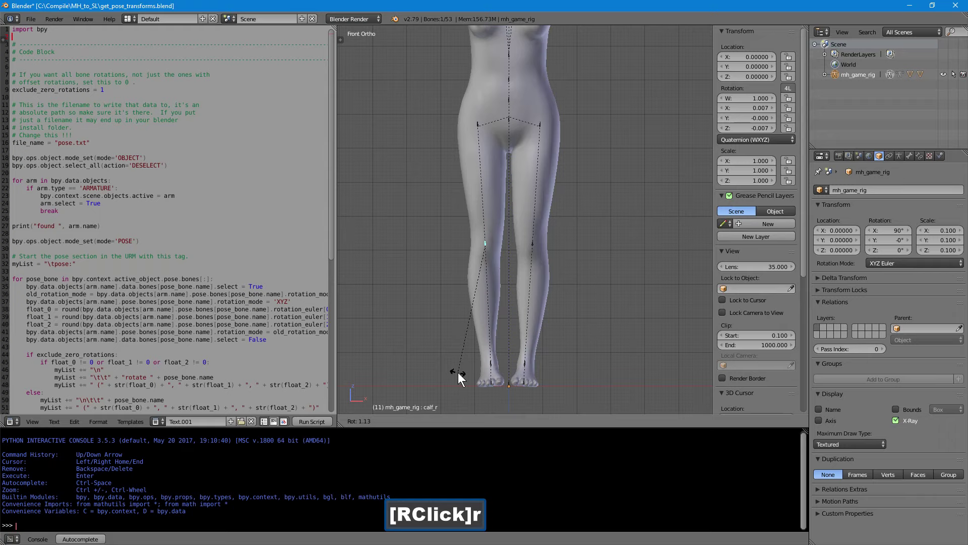
pyautogui.click(462, 376)
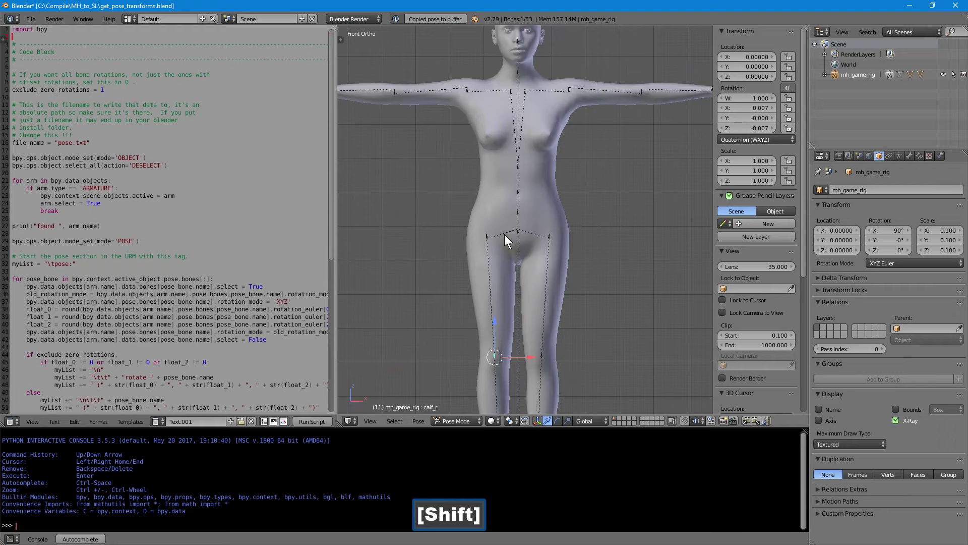
# Rotate the right hand's thumb, finger, index and ring bones into a relaxed spread.
pyautogui.press('7')
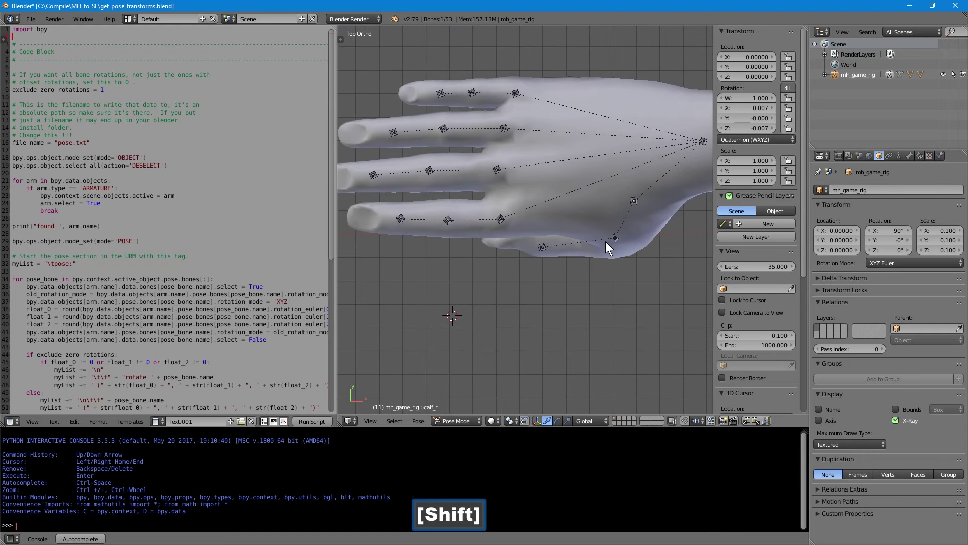
pyautogui.rightClick(616, 240)
pyautogui.press('r')
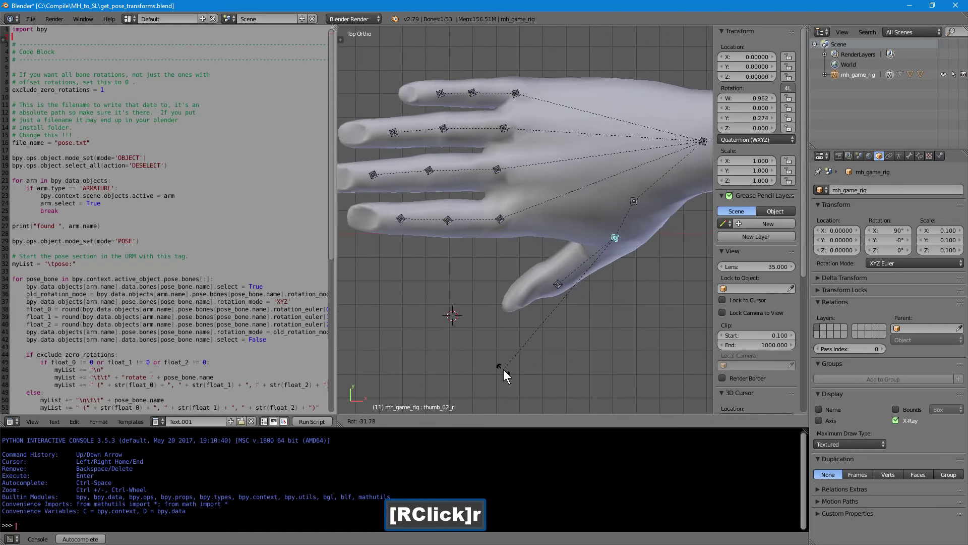
pyautogui.click(499, 380)
pyautogui.rightClick(500, 221)
pyautogui.press('r')
pyautogui.click(414, 355)
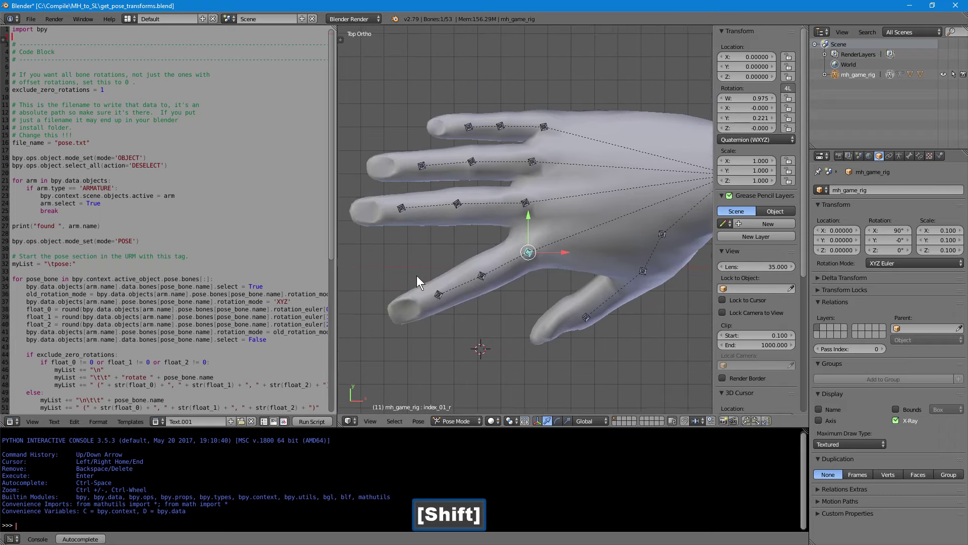
pyautogui.rightClick(561, 161)
pyautogui.press('r')
pyautogui.click(390, 57)
pyautogui.rightClick(546, 195)
pyautogui.press('r')
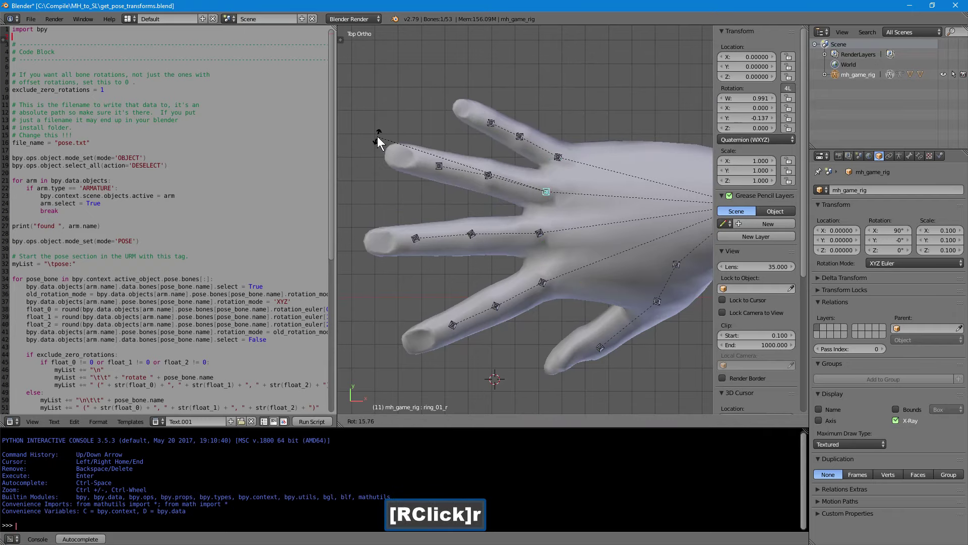
pyautogui.click(381, 141)
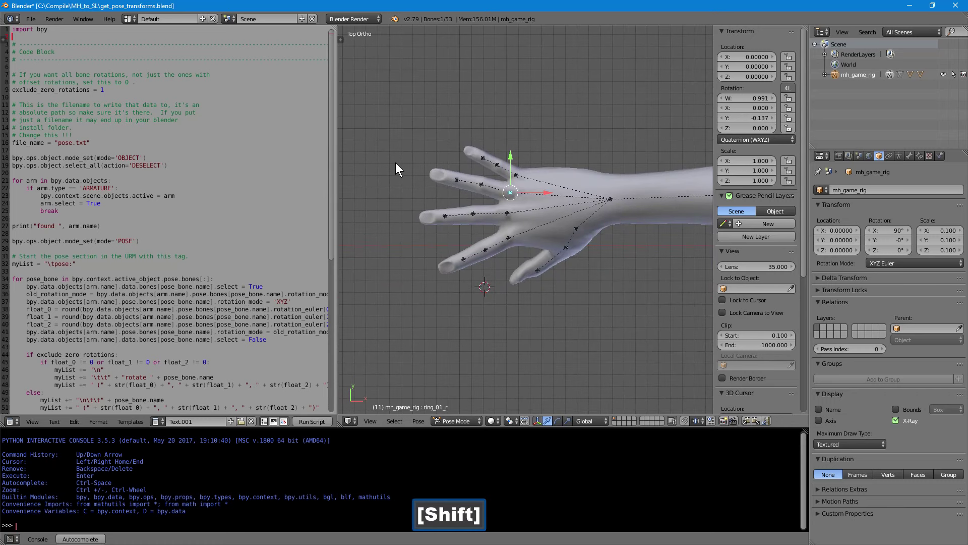
# Copy the right-hand pose and paste it flipped onto the left hand.
pyautogui.press('b')
pyautogui.write('uttonDown]')
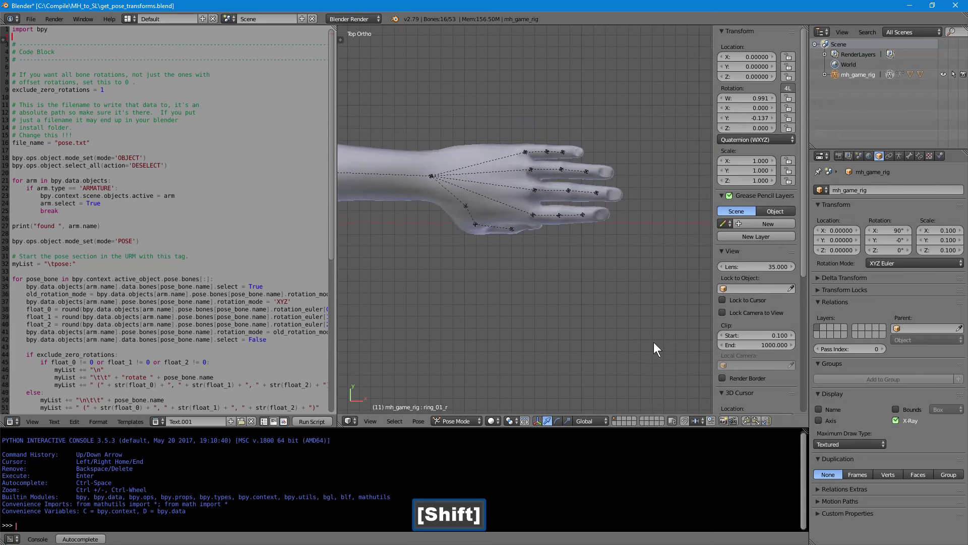
pyautogui.click(751, 422)
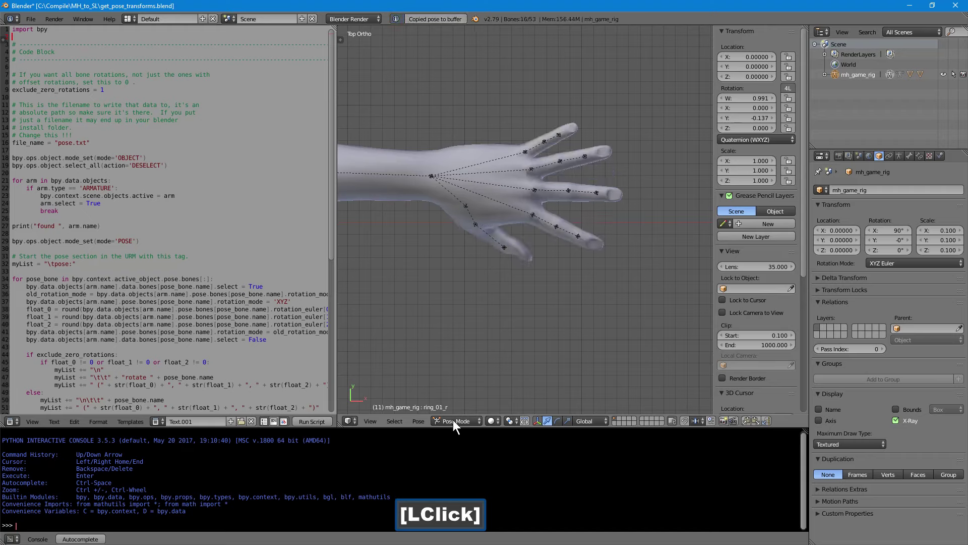
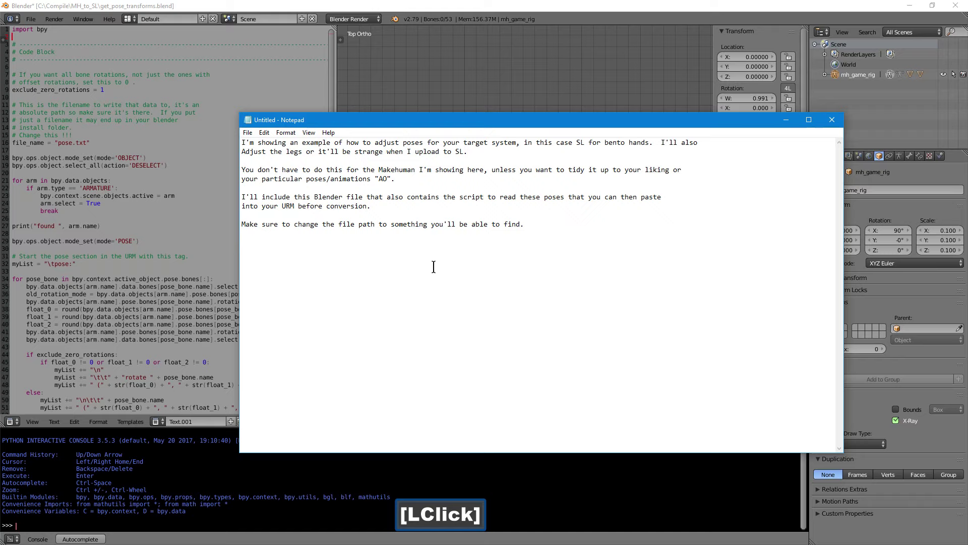
# Replace the note with 'Oops, I should have changed the file path :P I'll save it again with a good' one.
pyautogui.press('ctrl+a')
pyautogui.press('shift+o')
pyautogui.write('[Shift + o]ops,')
pyautogui.press('space')
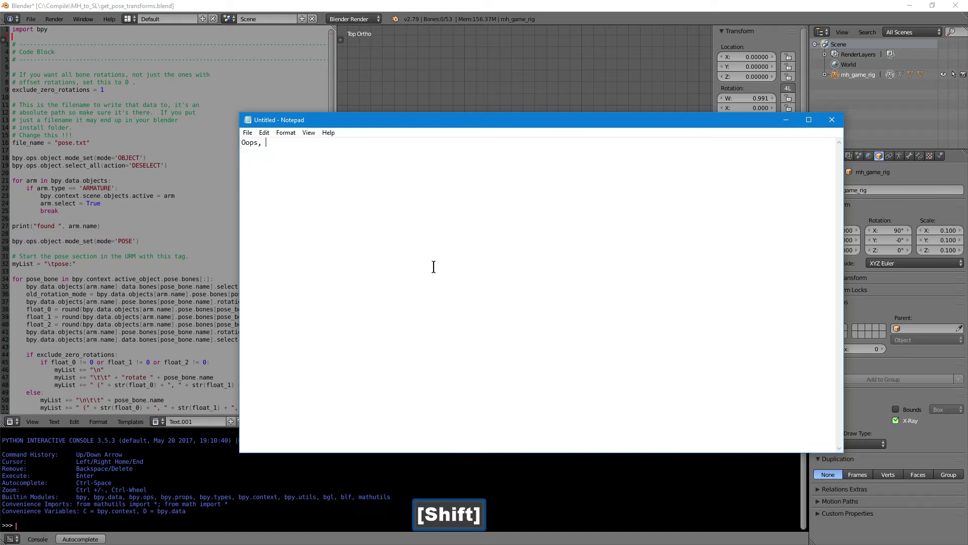
pyautogui.press('shift+i')
pyautogui.press('space')
pyautogui.write('[Space]shouldhave')
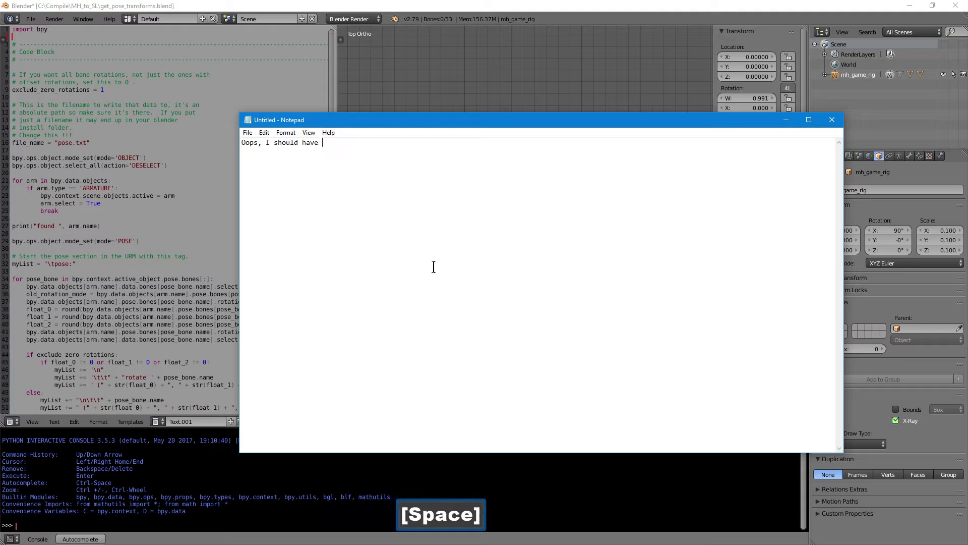
pyautogui.write('h')
pyautogui.press('BackSpace')
pyautogui.write('cah')
pyautogui.press('BackSpace')
pyautogui.write('hanged')
pyautogui.press('space')
pyautogui.write('thefie')
pyautogui.press('space')
pyautogui.write('[Space]path')
pyautogui.press('space')
pyautogui.press('shift+;')
pyautogui.press('shift+p')
pyautogui.press('shift+`')
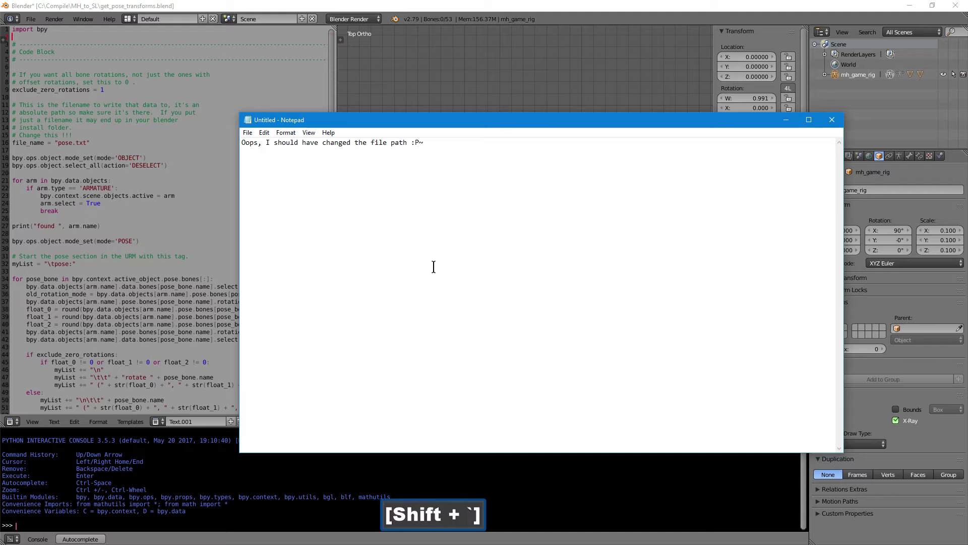
pyautogui.press('space')
pyautogui.press('shift+i')
pyautogui.write("[Shift + i]'llsaveiagainwi")
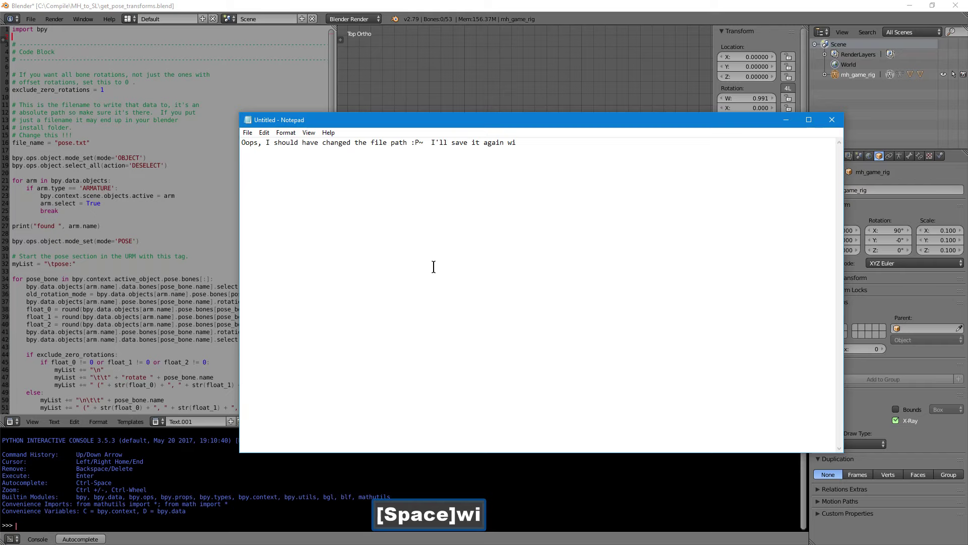
pyautogui.write('tha')
pyautogui.press('space')
pyautogui.write('[Space]good')
pyautogui.press('space')
# Edit the script's file_name to /compile/MH_to_SL/working/pose.txt.
pyautogui.write('[Space]path...')
pyautogui.press('Return')
pyautogui.click(317, 6)
pyautogui.press('Left')
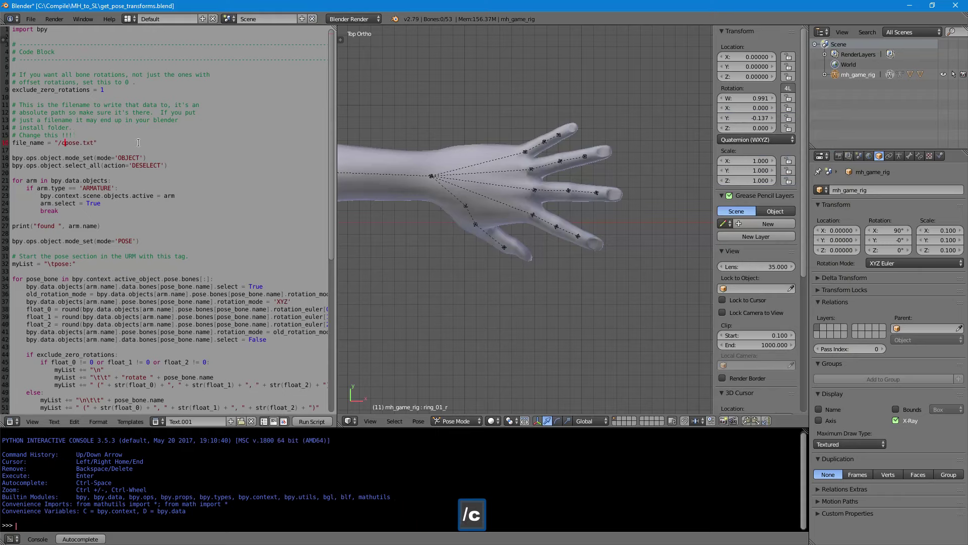
pyautogui.write('/compile/')
pyautogui.press('shift+m')
pyautogui.press('shift+h')
pyautogui.press('shift+-')
pyautogui.write('[Shift + -]to')
pyautogui.press('shift+;')
pyautogui.press('BackSpace')
pyautogui.press('shift+-')
pyautogui.press('shift+s')
pyautogui.press('shift+l')
pyautogui.write('[Shift + l]/')
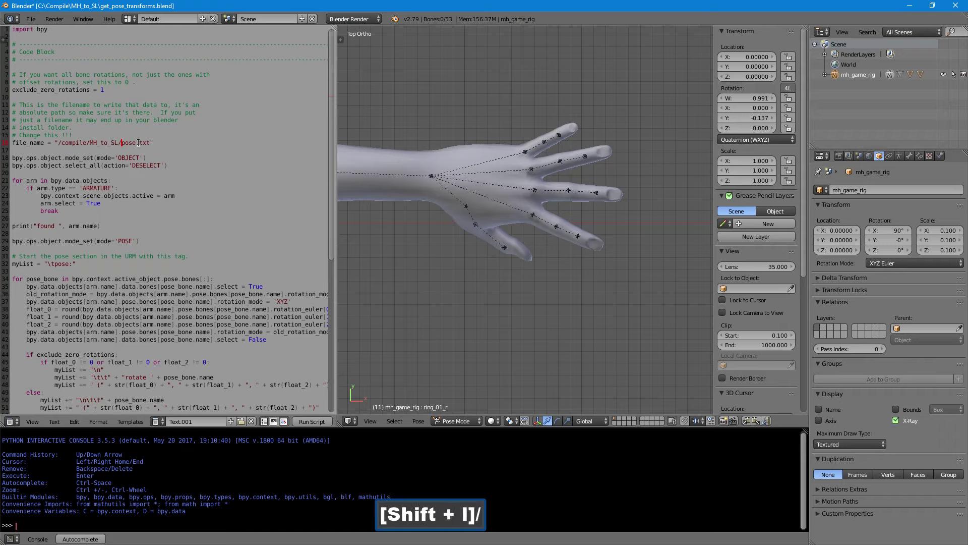
pyautogui.write('orking/')
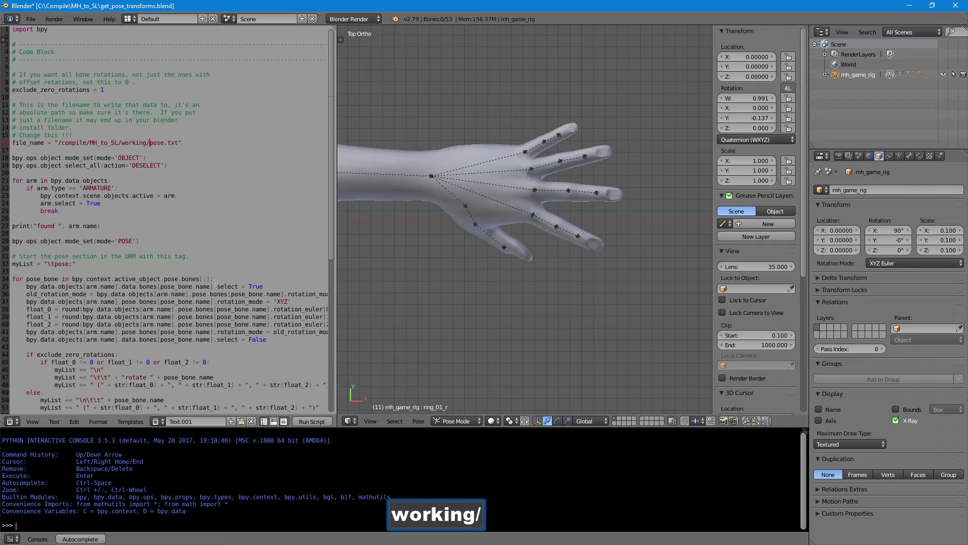
# Run the pose export script so pose.txt is written to the working folder.
pyautogui.click(320, 422)
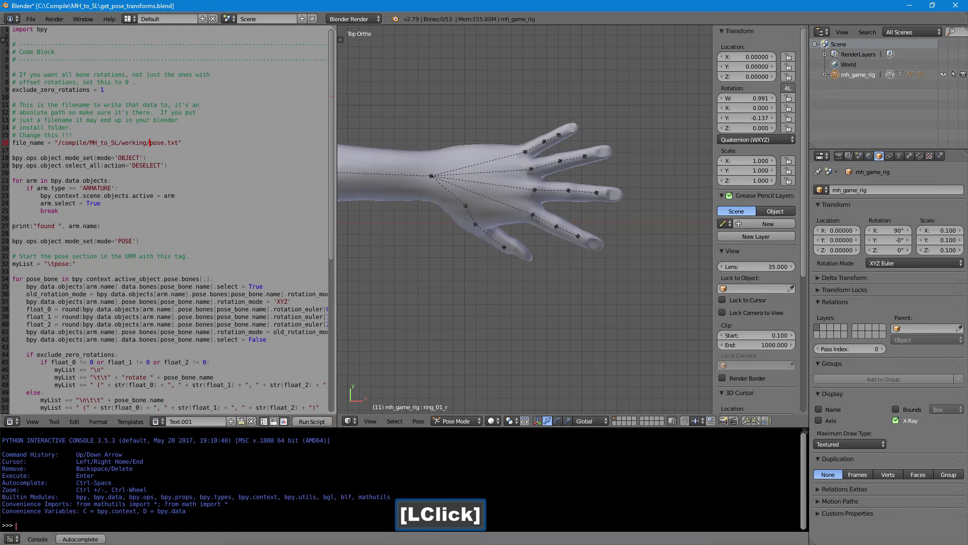
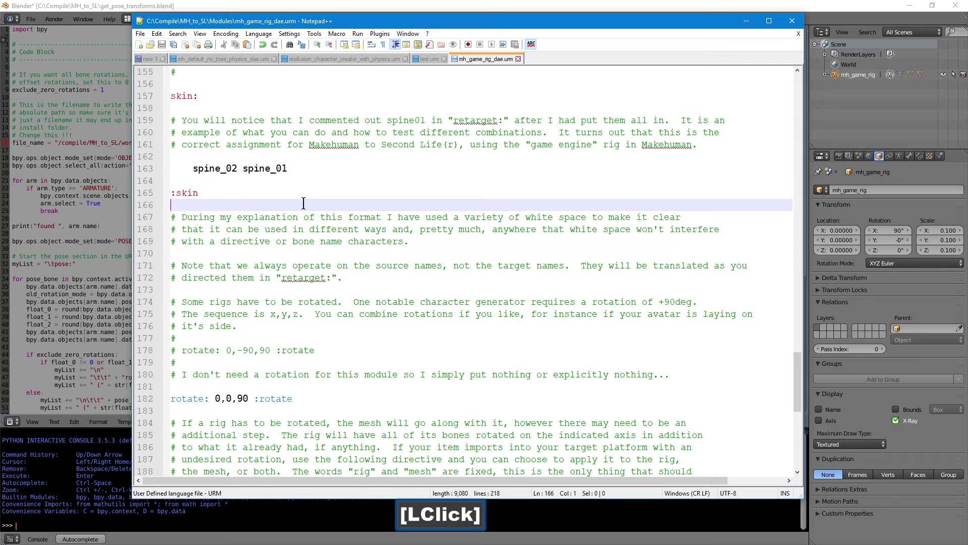
# Add modify: and :modify section markers below the :skin line in the URM module.
pyautogui.press('Return')
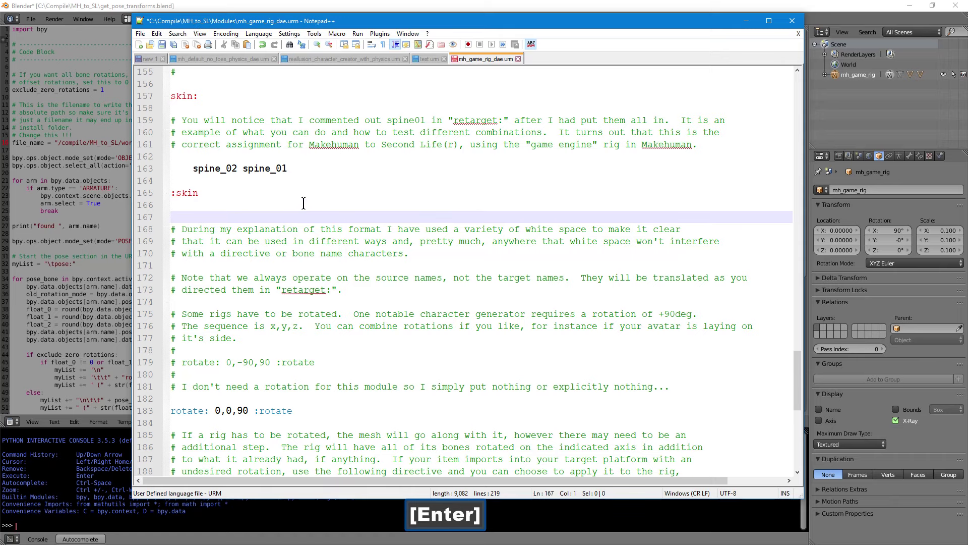
pyautogui.write('modifiy')
pyautogui.press('shift+;')
pyautogui.press('Return')
pyautogui.press('BackSpace')
pyautogui.write('y')
pyautogui.press('shift+;')
pyautogui.press('Return')
pyautogui.press('shift+;')
pyautogui.write('modify')
# Paste the pose: rotate lines from pose.txt inside the modify block and save the file.
pyautogui.press('Return')
pyautogui.press('Up')
pyautogui.press('Return')
pyautogui.press('Up')
pyautogui.press('Return')
pyautogui.press('Up')
pyautogui.press('Return')
pyautogui.press('shift+v')
pyautogui.press('BackSpace')
pyautogui.press('ctrl+v')
pyautogui.press('Right')
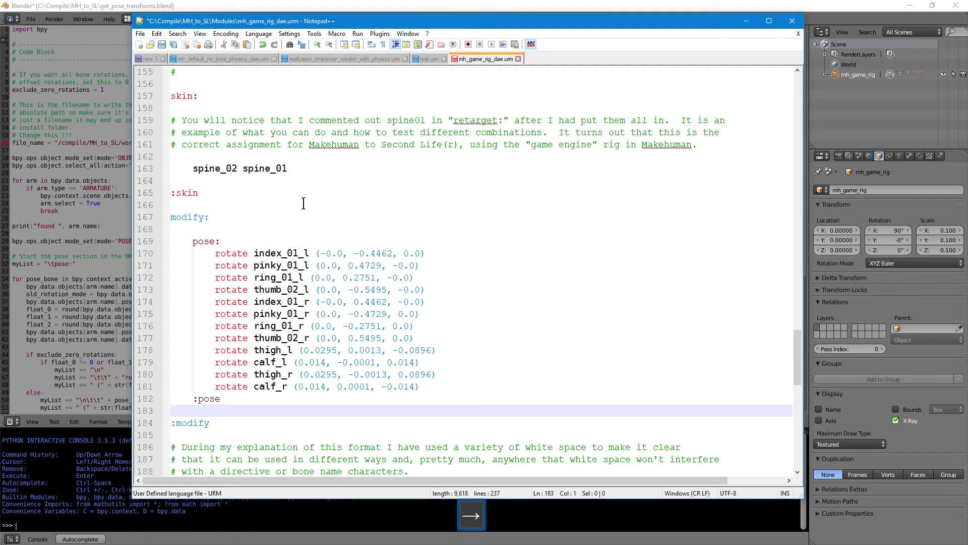
pyautogui.press('ctrl+s')
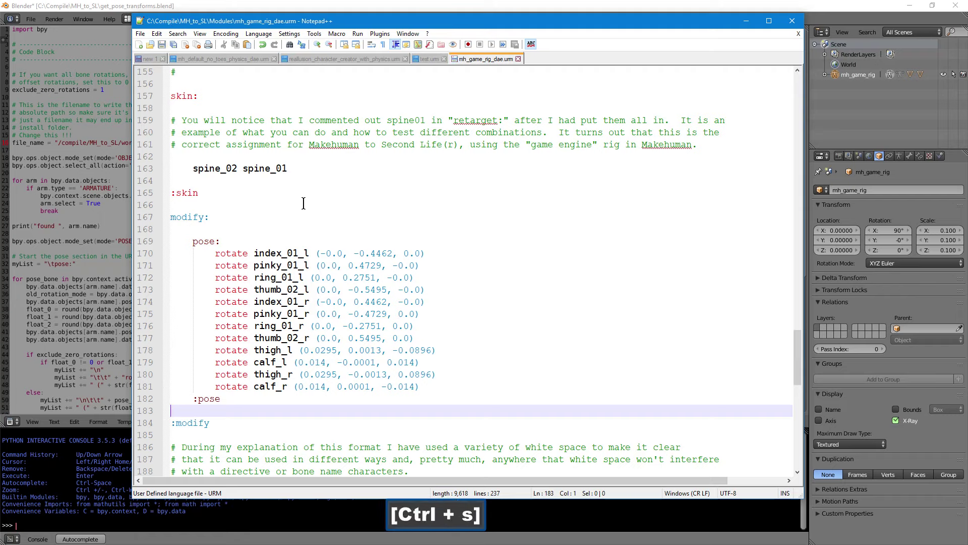
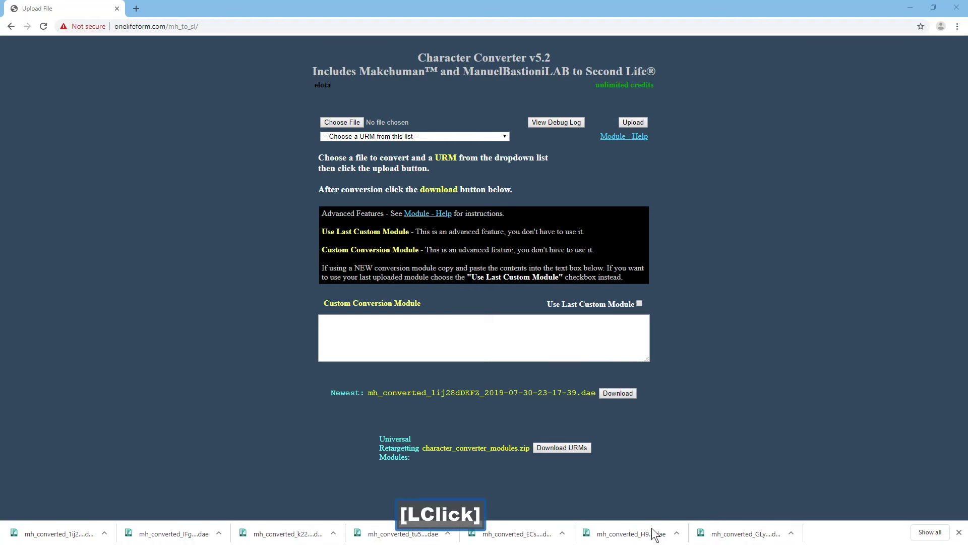
# Paste the module into Custom Conversion Module, upload mh_game_rig.dae and return to the Files List.
pyautogui.rightClick(541, 343)
pyautogui.click(546, 424)
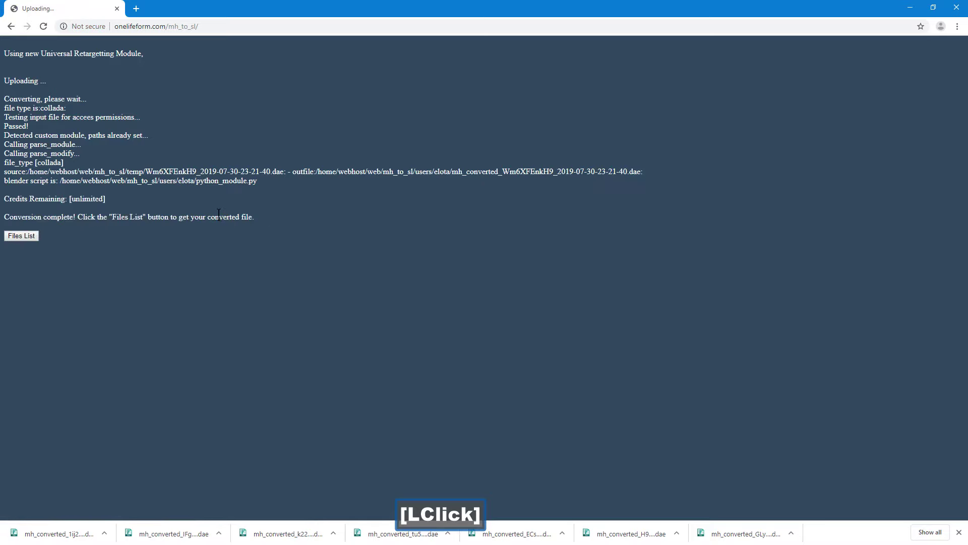
pyautogui.click(23, 239)
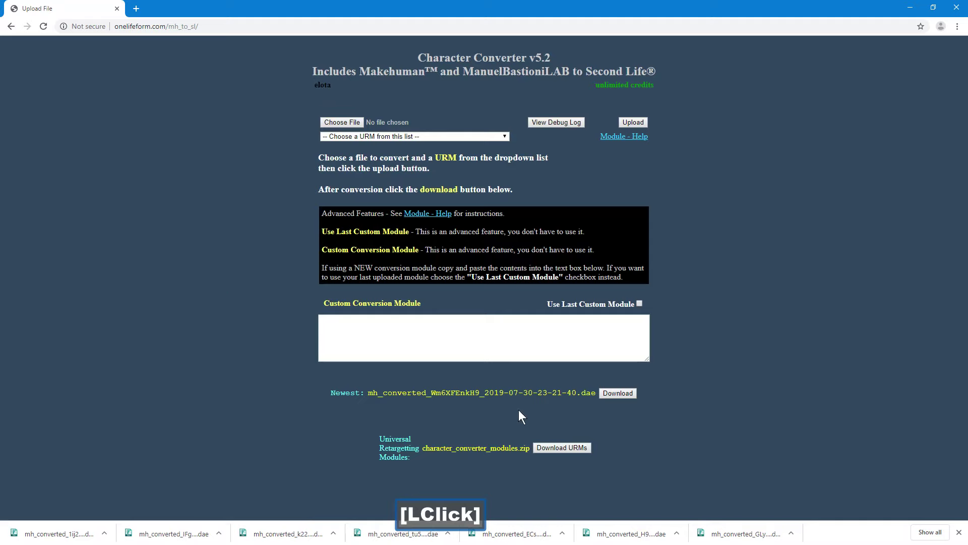
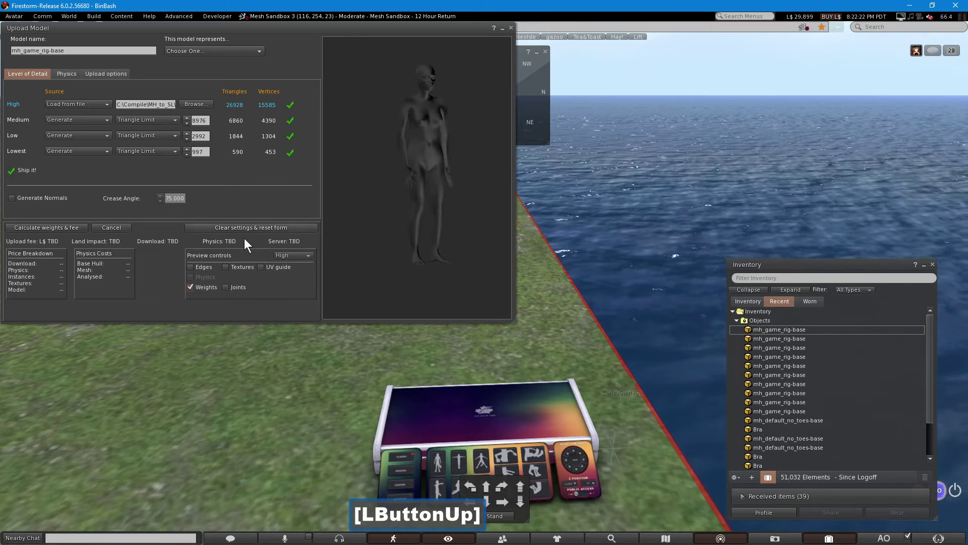
# Set Low and Lowest triangle limits to 0, set physics, and upload the mh_game_rig-base mesh.
pyautogui.click(195, 290)
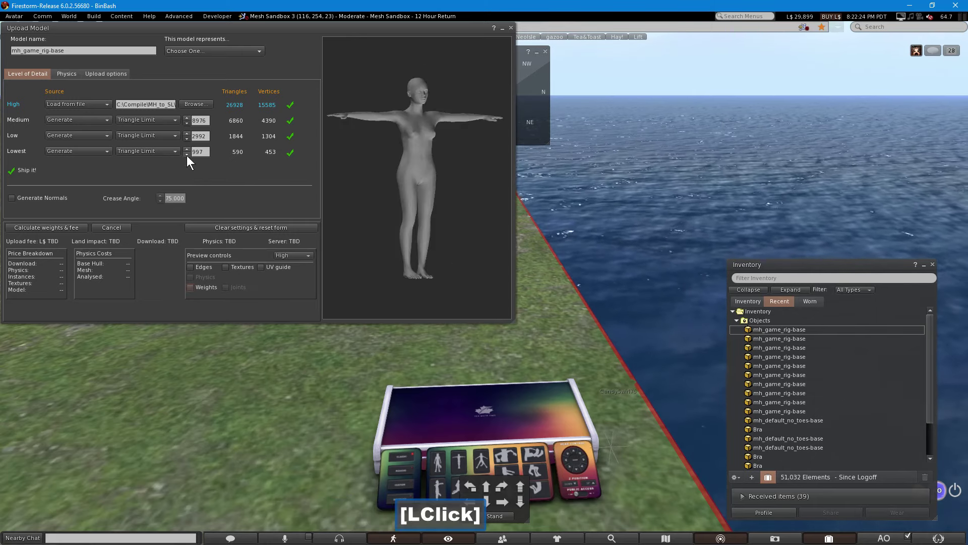
pyautogui.click(190, 157)
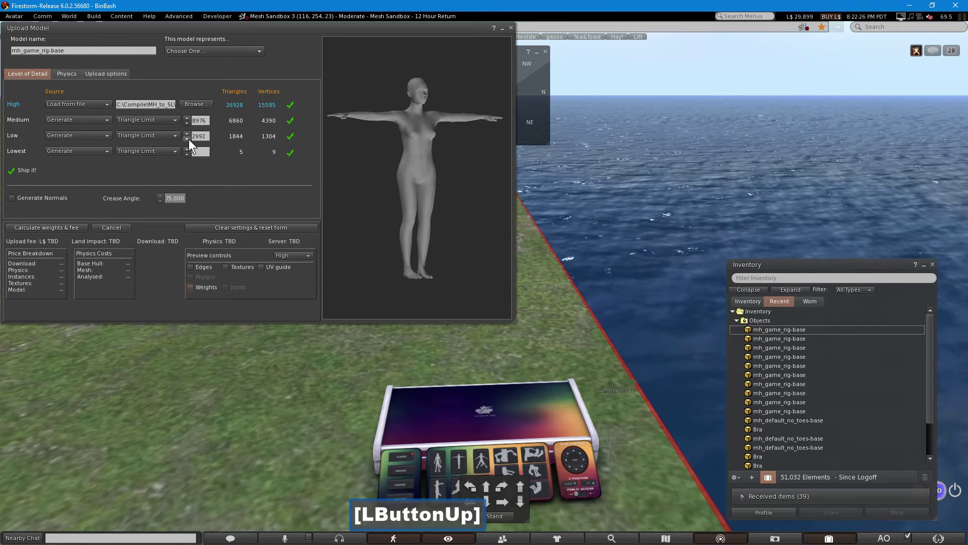
pyautogui.click(194, 144)
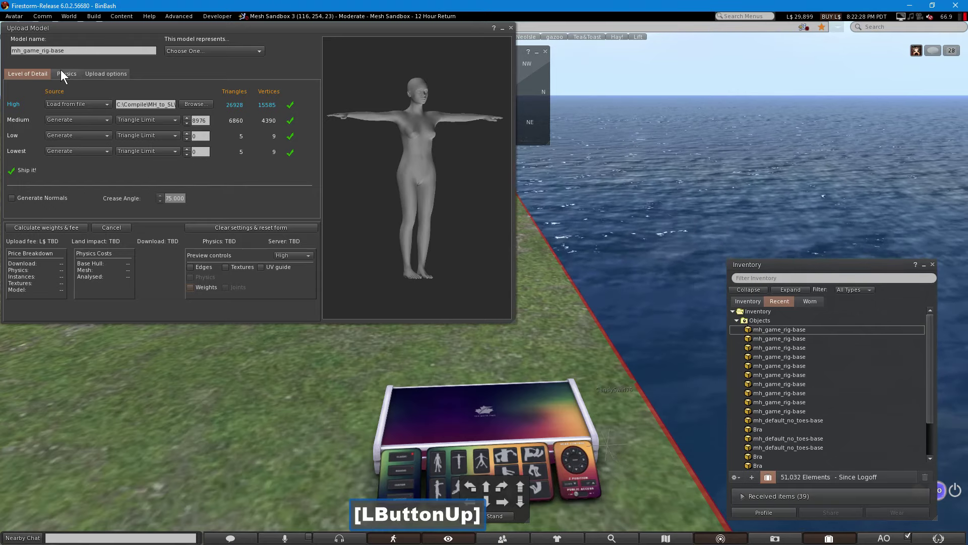
pyautogui.click(63, 72)
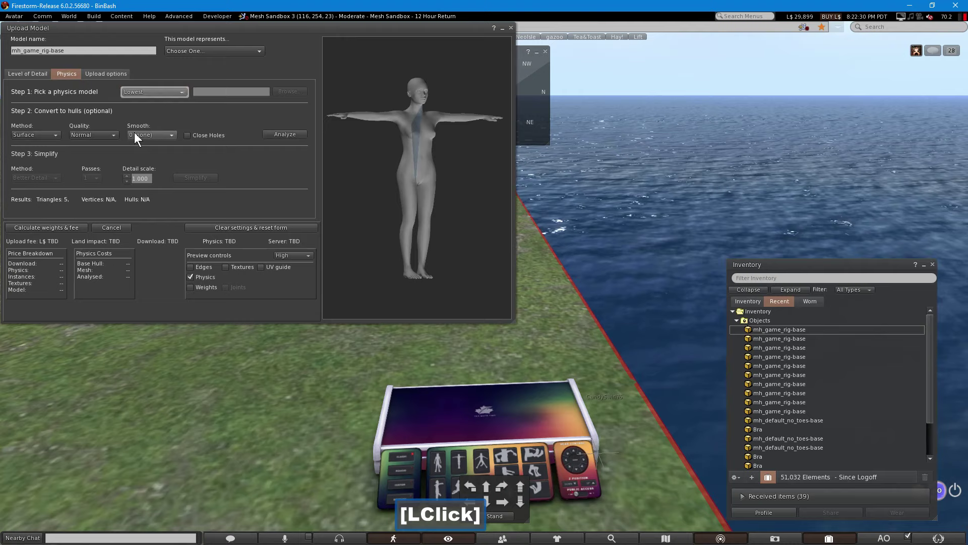
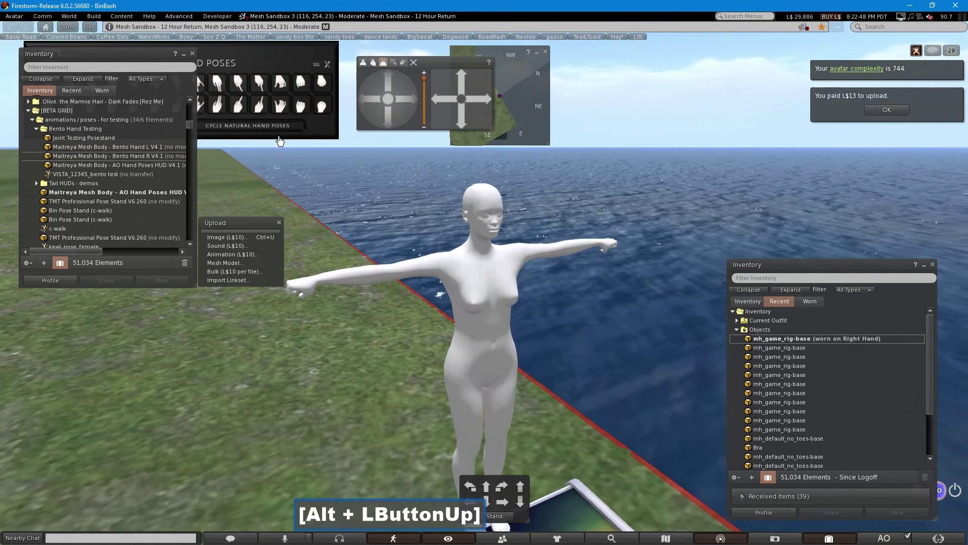
pyautogui.click(287, 110)
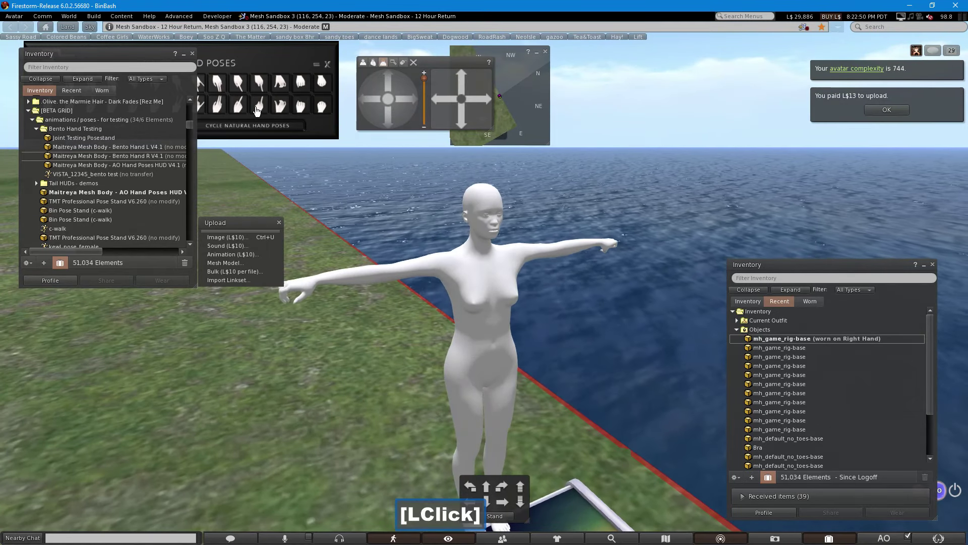
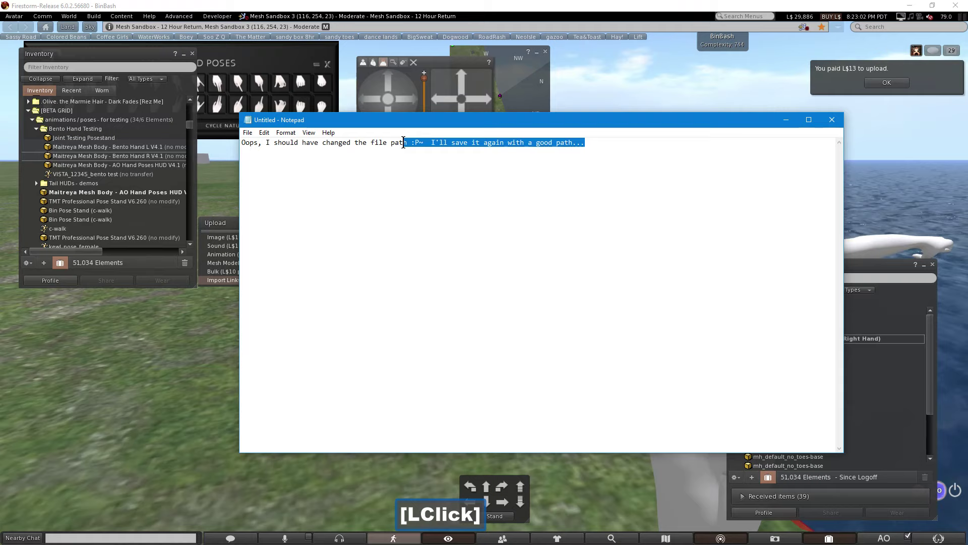
# Write 'AGain, I didn't have to do this, we already have a URM for this one.' in the note.
pyautogui.press('shift+a')
pyautogui.write('ain,')
pyautogui.press('space')
pyautogui.press('shift+i')
pyautogui.press('shift+space')
pyautogui.write('ddi')
pyautogui.press('BackSpace')
pyautogui.write("idn'thavetod")
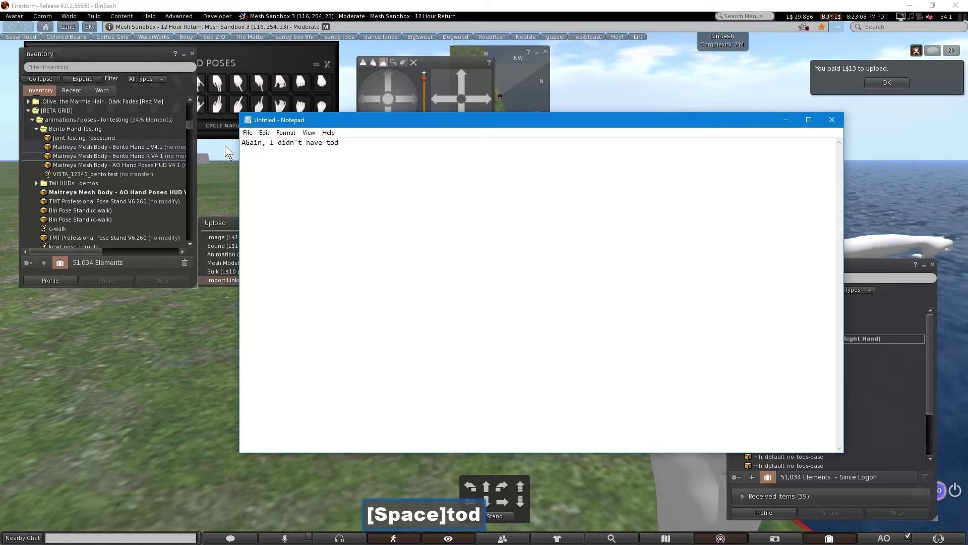
pyautogui.write('d[Space]this,e')
pyautogui.press('space')
pyautogui.write('[Space]already')
pyautogui.press('space')
pyautogui.write('[Space]have')
pyautogui.press('space')
pyautogui.write('[Space]a')
pyautogui.press('shift+u')
pyautogui.press('shift+r')
pyautogui.press('shift+m')
pyautogui.press('shift+space')
pyautogui.write('for')
pyautogui.press('space')
pyautogui.write('thione.')
pyautogui.press('Return')
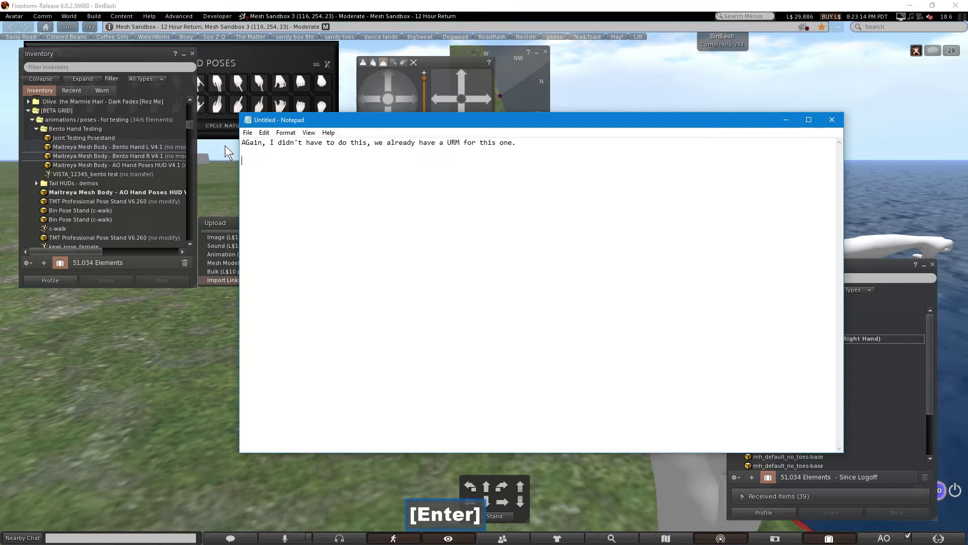
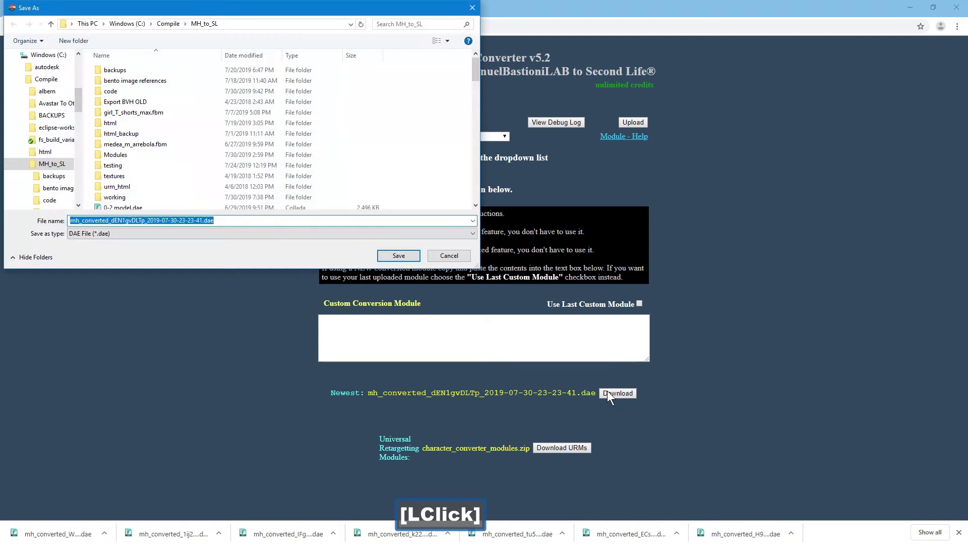
pyautogui.rightClick(170, 221)
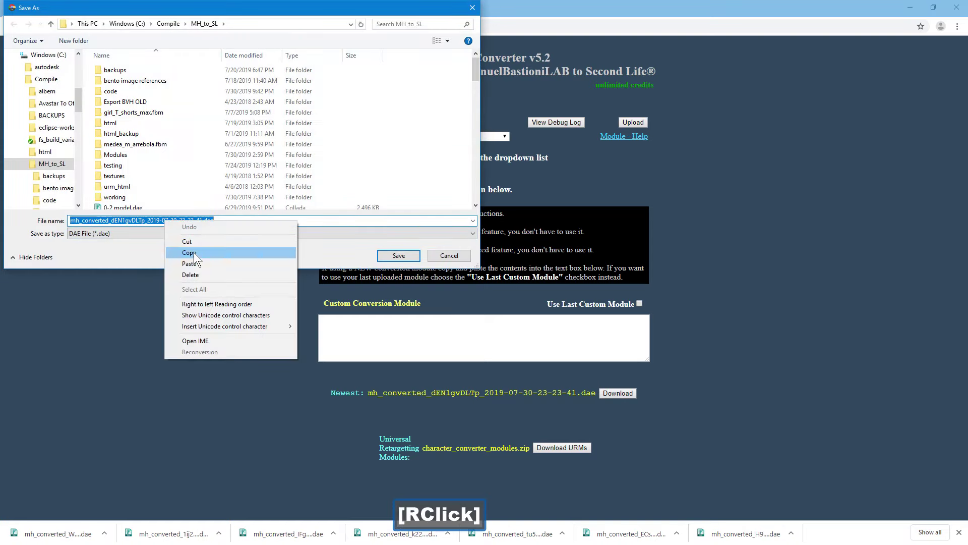
pyautogui.click(199, 253)
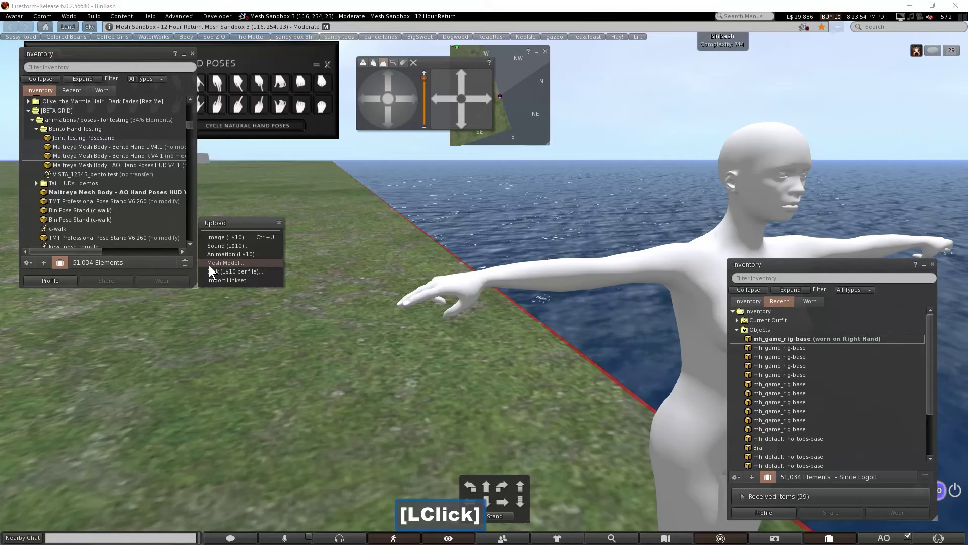
# Load the converted .dae into Upload Model, cut Low and Lowest detail to 0, and go to Physics.
pyautogui.rightClick(211, 318)
pyautogui.click(237, 362)
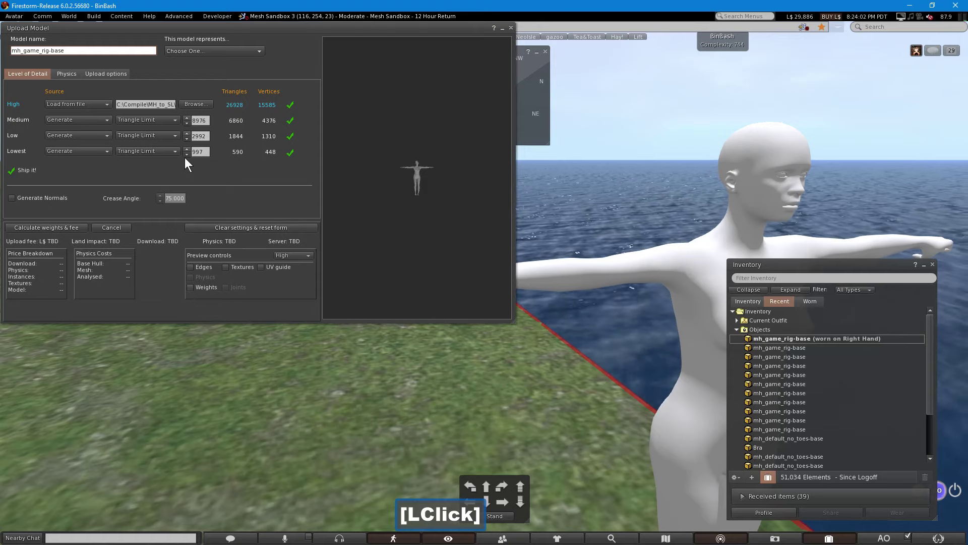
pyautogui.click(187, 158)
pyautogui.click(187, 141)
pyautogui.click(72, 78)
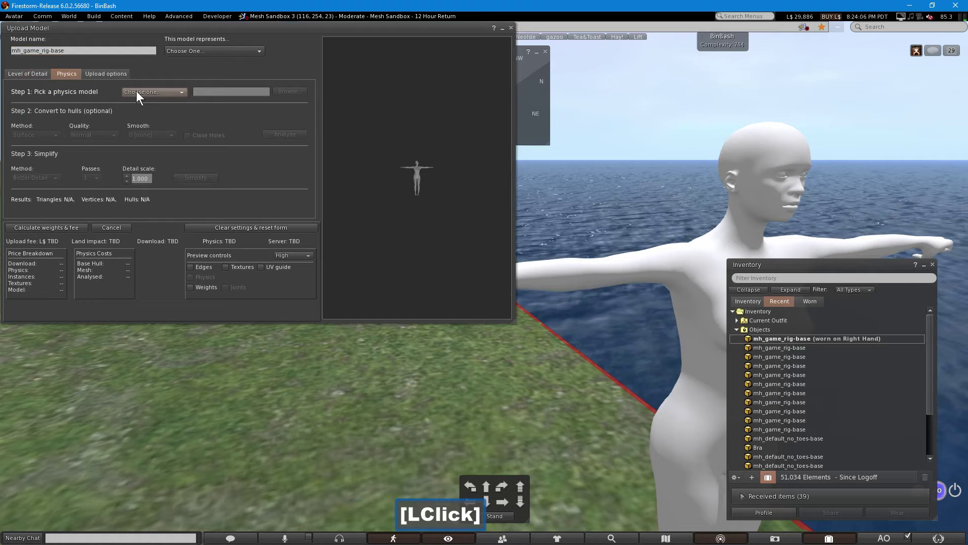
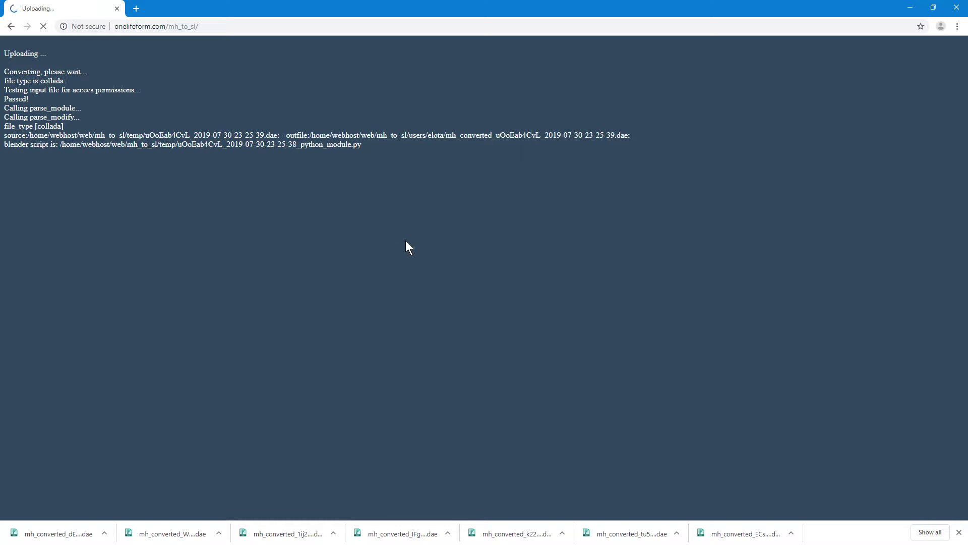
pyautogui.click(33, 203)
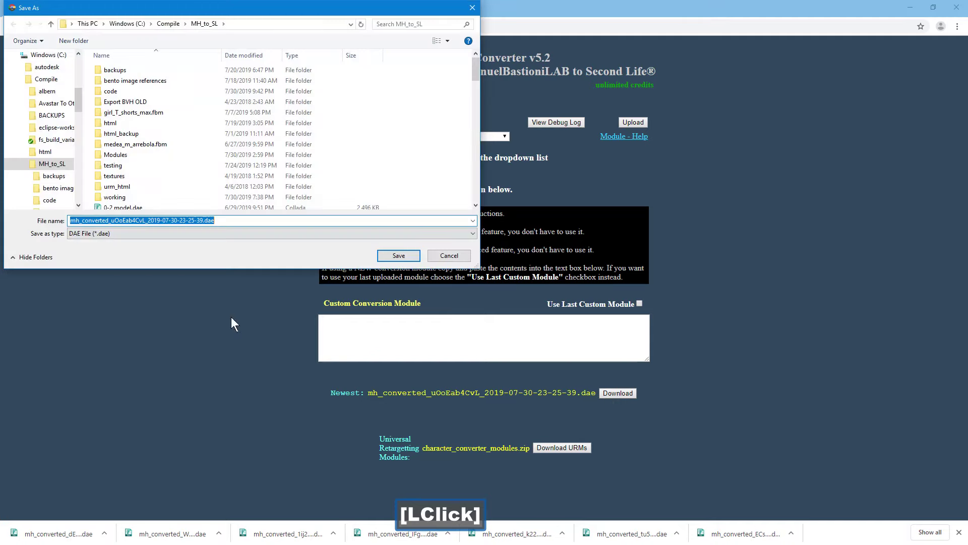
pyautogui.rightClick(120, 225)
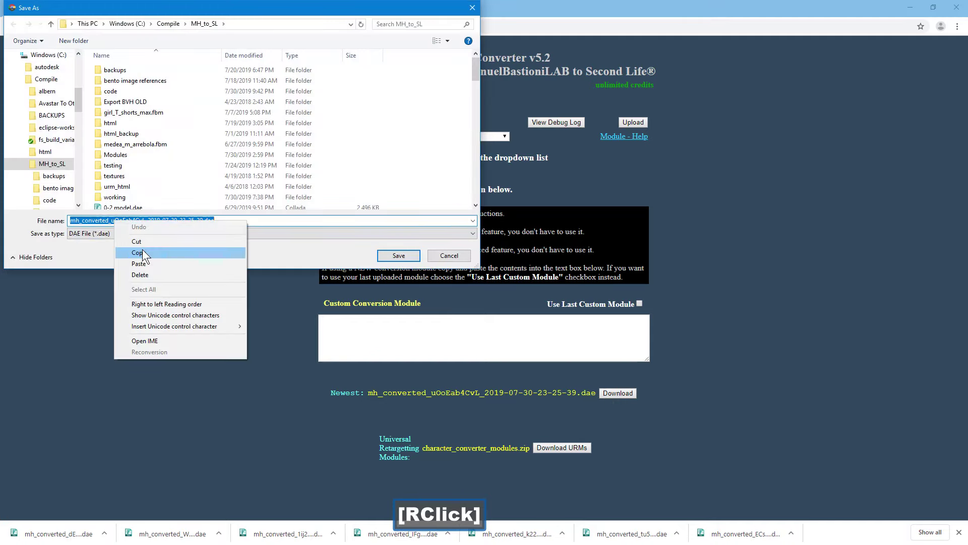
# Load the newest converted .dae for mesh upload, zero the Lowest detail level and choose the physics level.
pyautogui.click(148, 255)
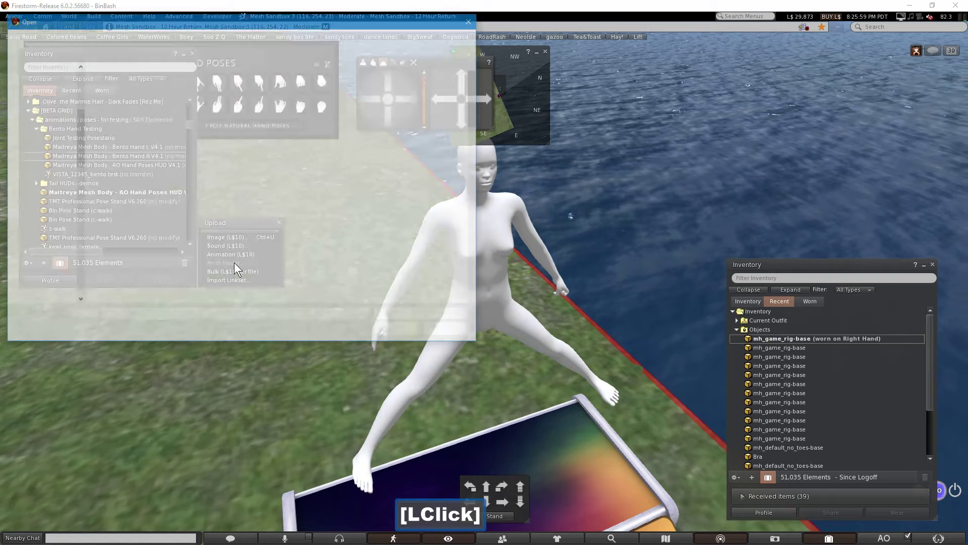
pyautogui.rightClick(236, 317)
pyautogui.click(250, 360)
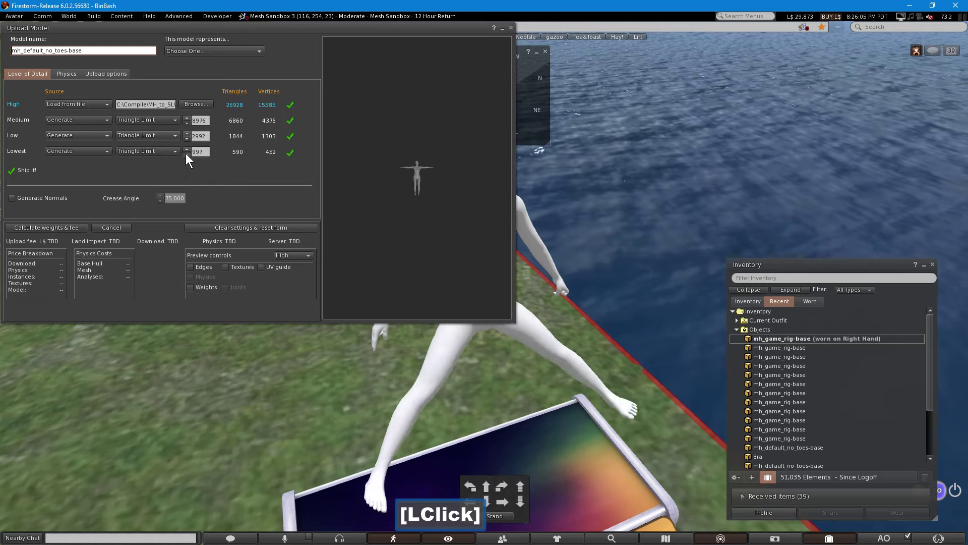
pyautogui.click(189, 157)
pyautogui.click(189, 141)
pyautogui.click(65, 81)
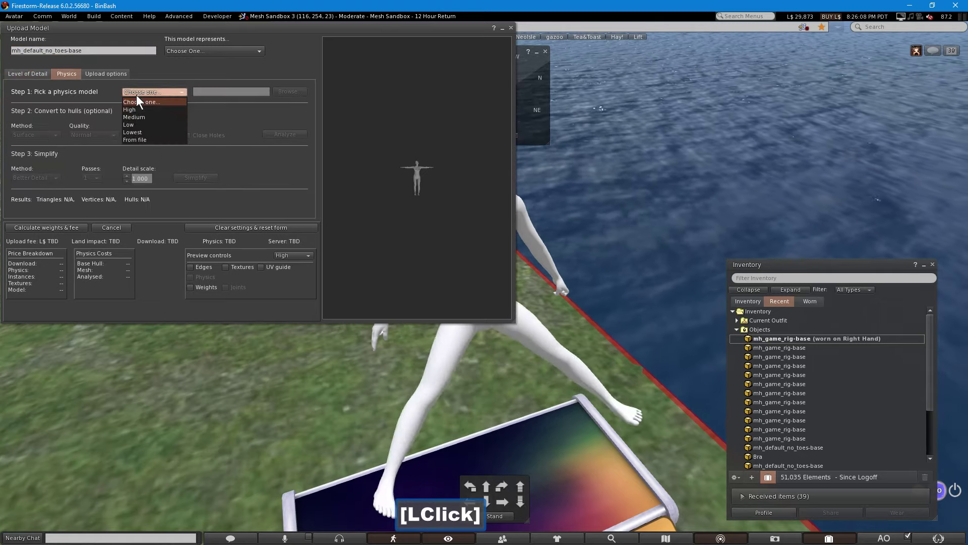
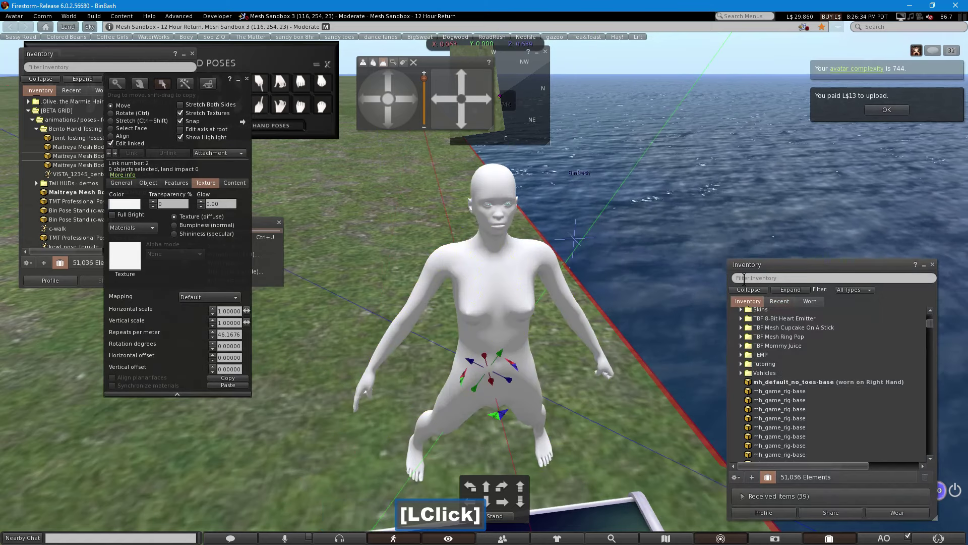
# Filter the inventory to textures matching 'brown' to find the brown_eye texture.
pyautogui.write('eye')
pyautogui.press('space')
pyautogui.write('[Space]bro')
pyautogui.press('BackSpace')
pyautogui.write('[Backspace]brown')
pyautogui.press('space')
pyautogui.write('[Space]e')
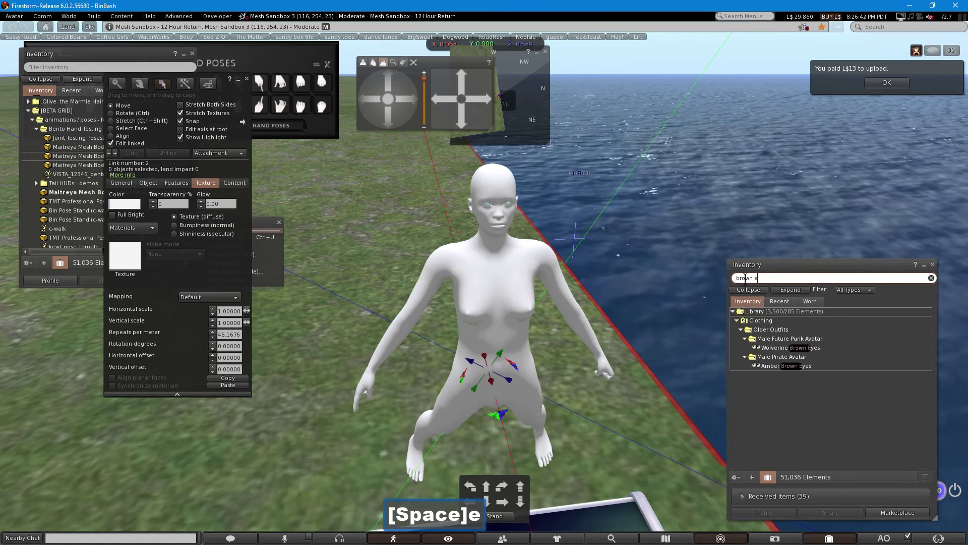
pyautogui.press('BackSpace')
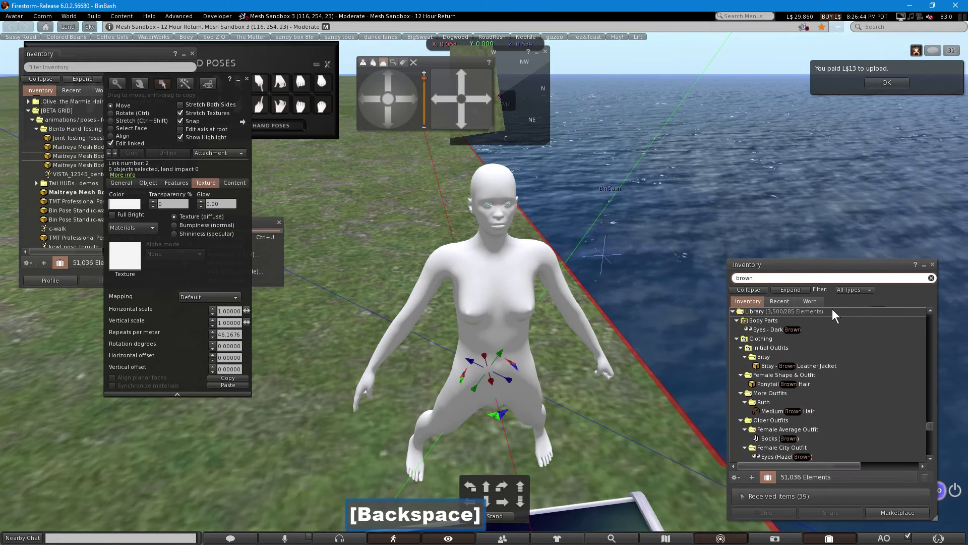
pyautogui.click(846, 292)
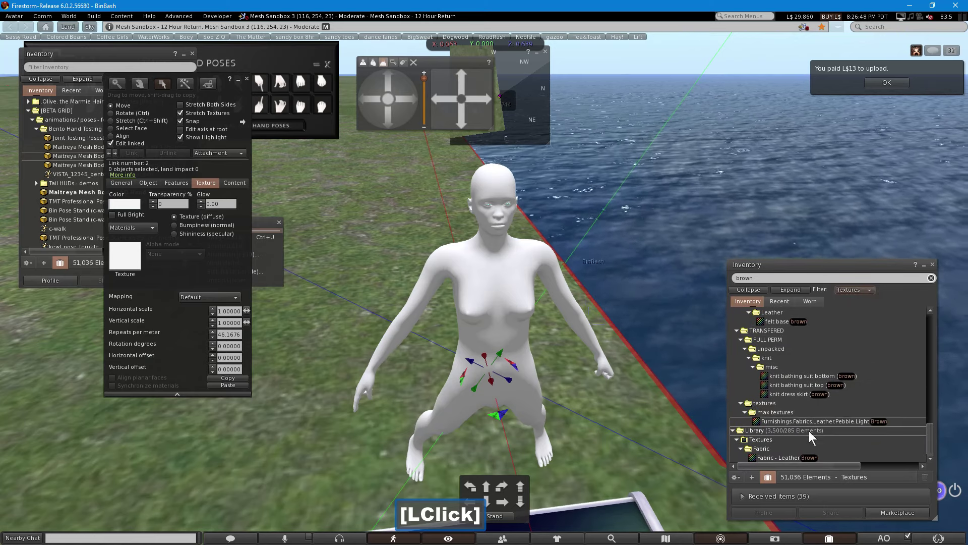
# Apply the brown_eye inventory texture to the avatar's eyes and finish editing.
pyautogui.click(945, 340)
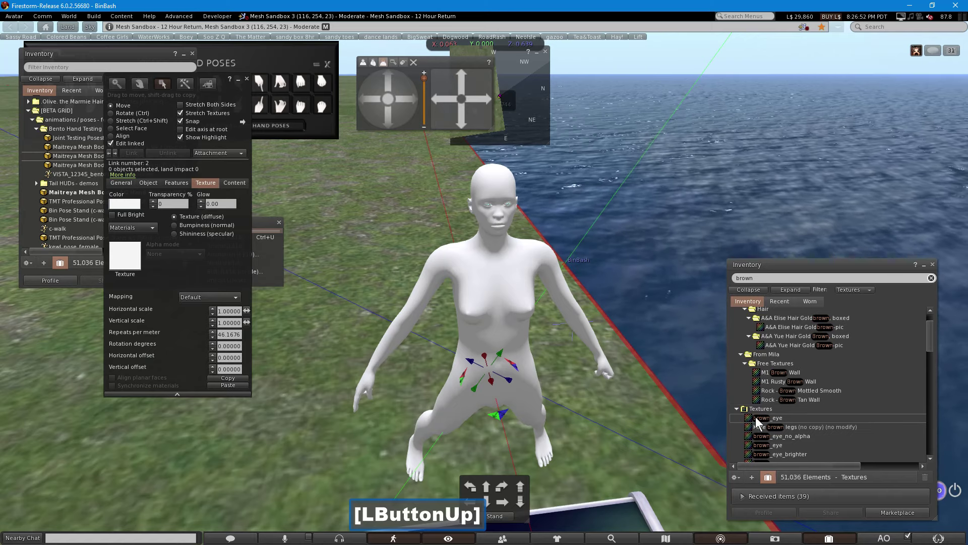
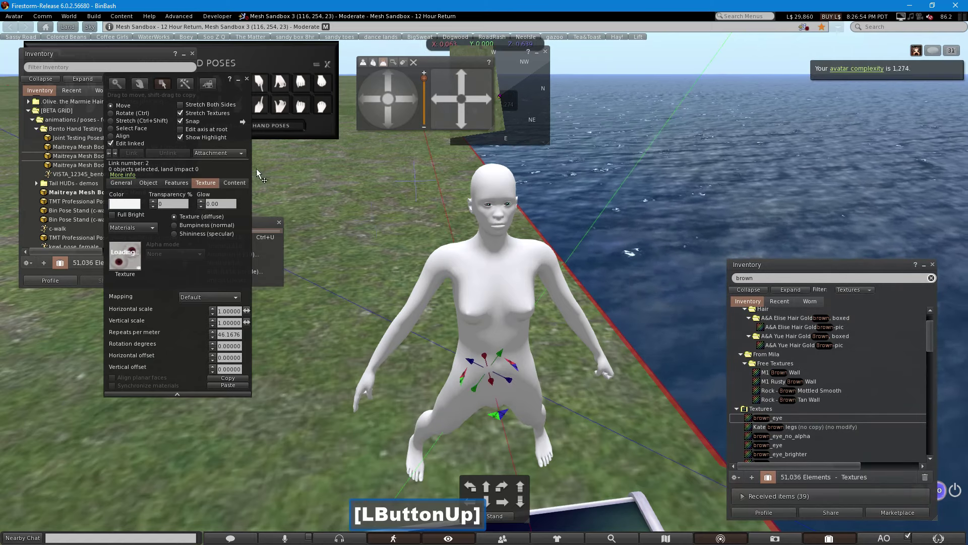
pyautogui.click(249, 82)
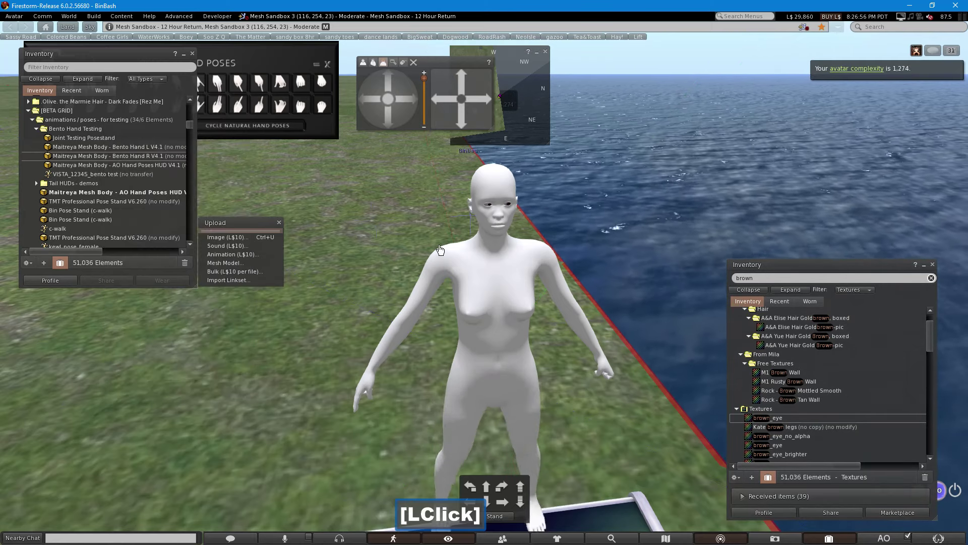